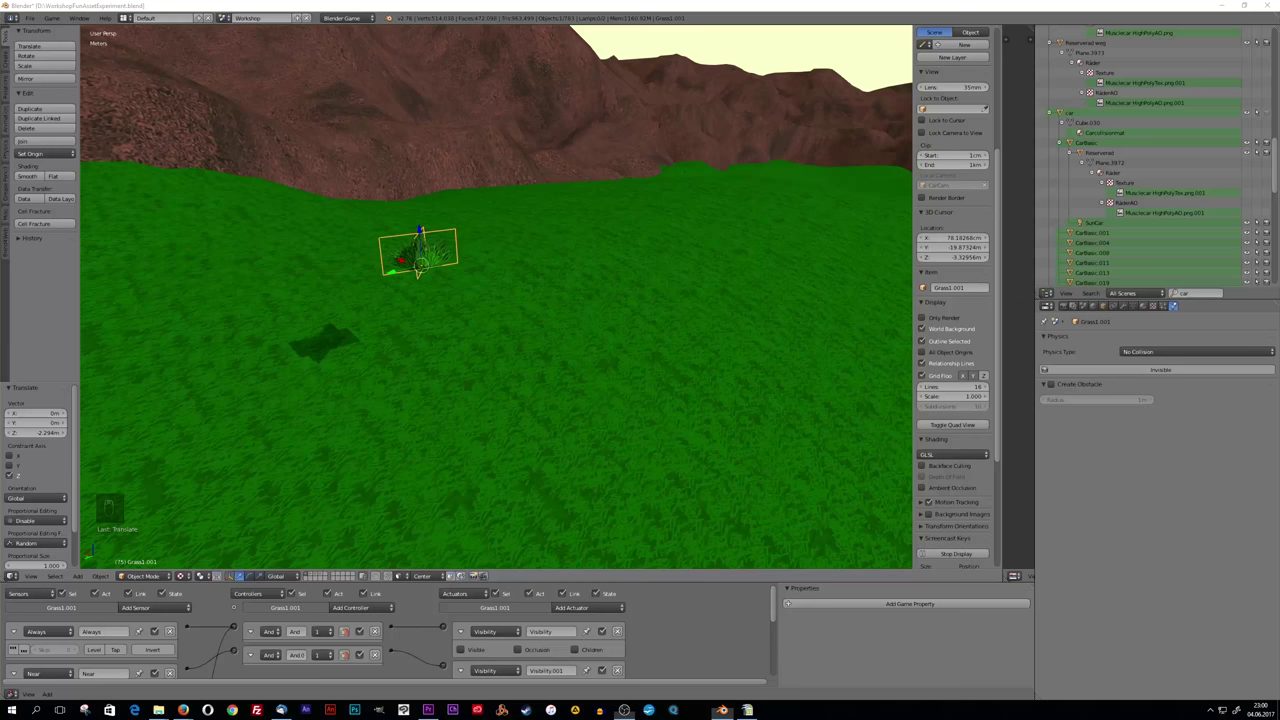
# Move the grass clump to a new spot on the green terrain.
pyautogui.moveTo(365, 393); pyautogui.dragTo(389, 393)
pyautogui.moveTo(389, 393); pyautogui.dragTo(515, 433)
pyautogui.moveTo(515, 433); pyautogui.dragTo(482, 445)
pyautogui.press('g')
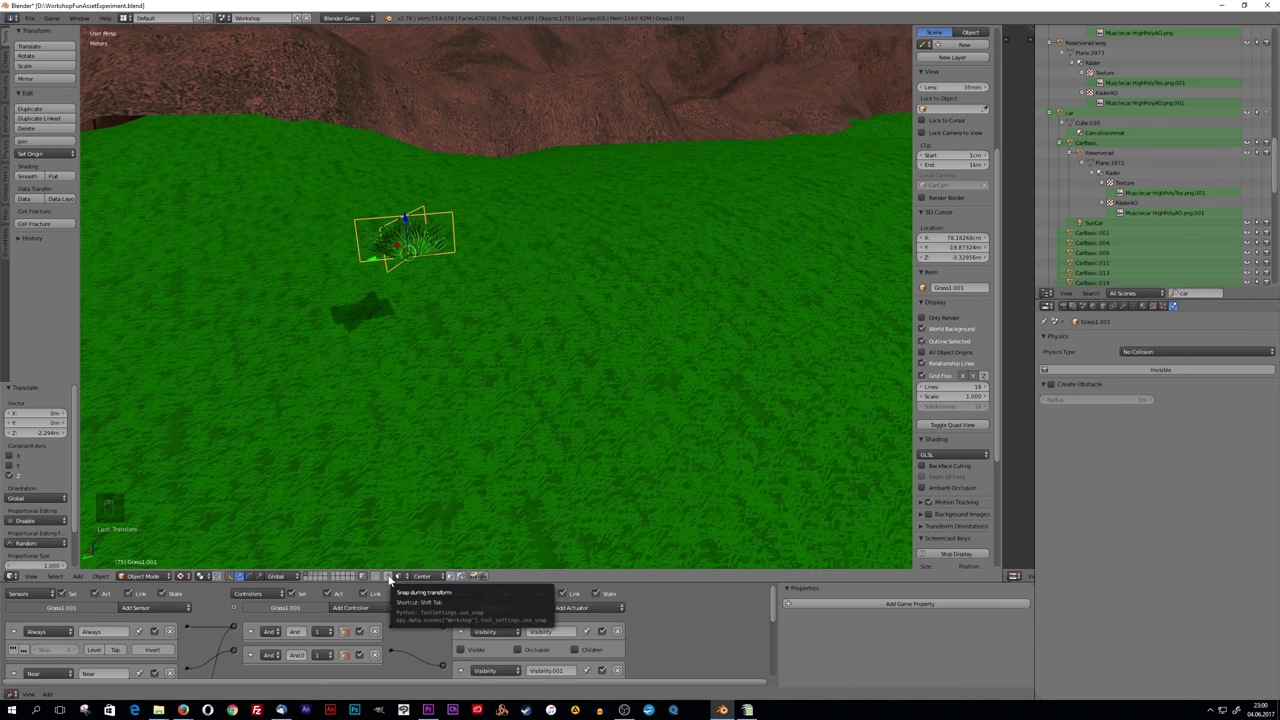
pyautogui.moveTo(413, 345); pyautogui.dragTo(408, 216)
# Confirm the clump's position and duplicate it for another copy.
pyautogui.press('g')
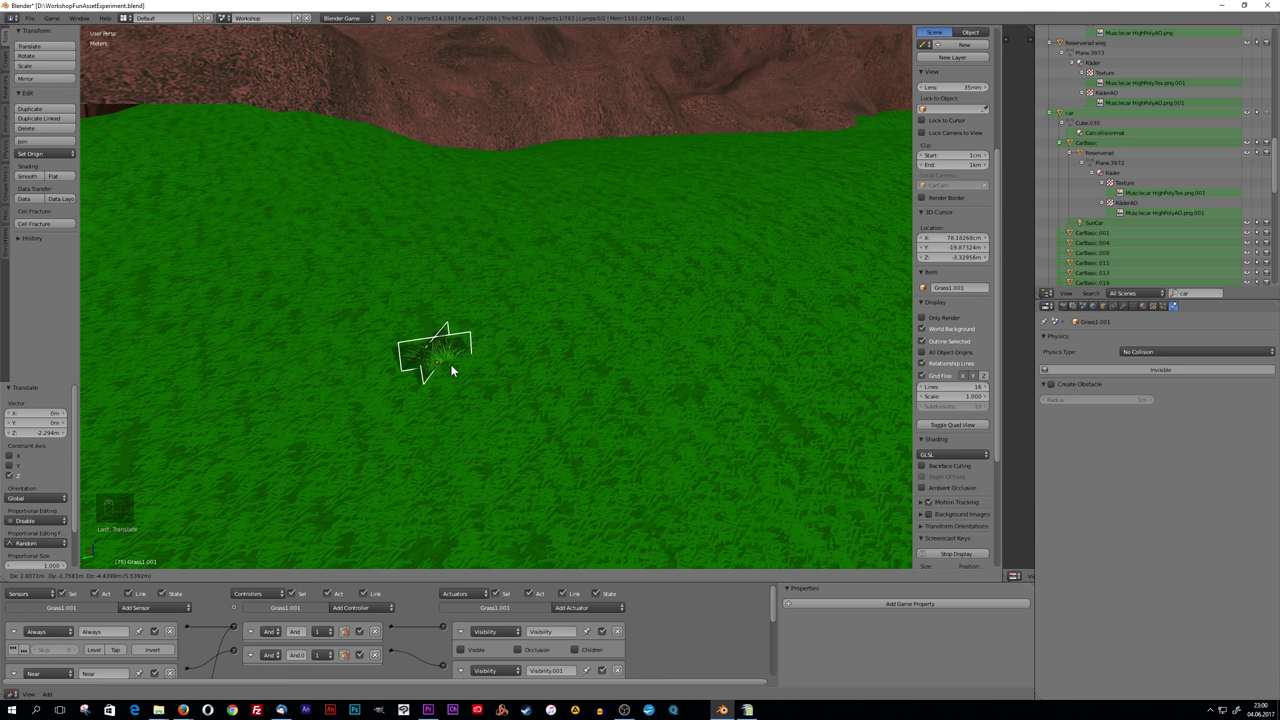
pyautogui.click(43, 107)
pyautogui.press('g')
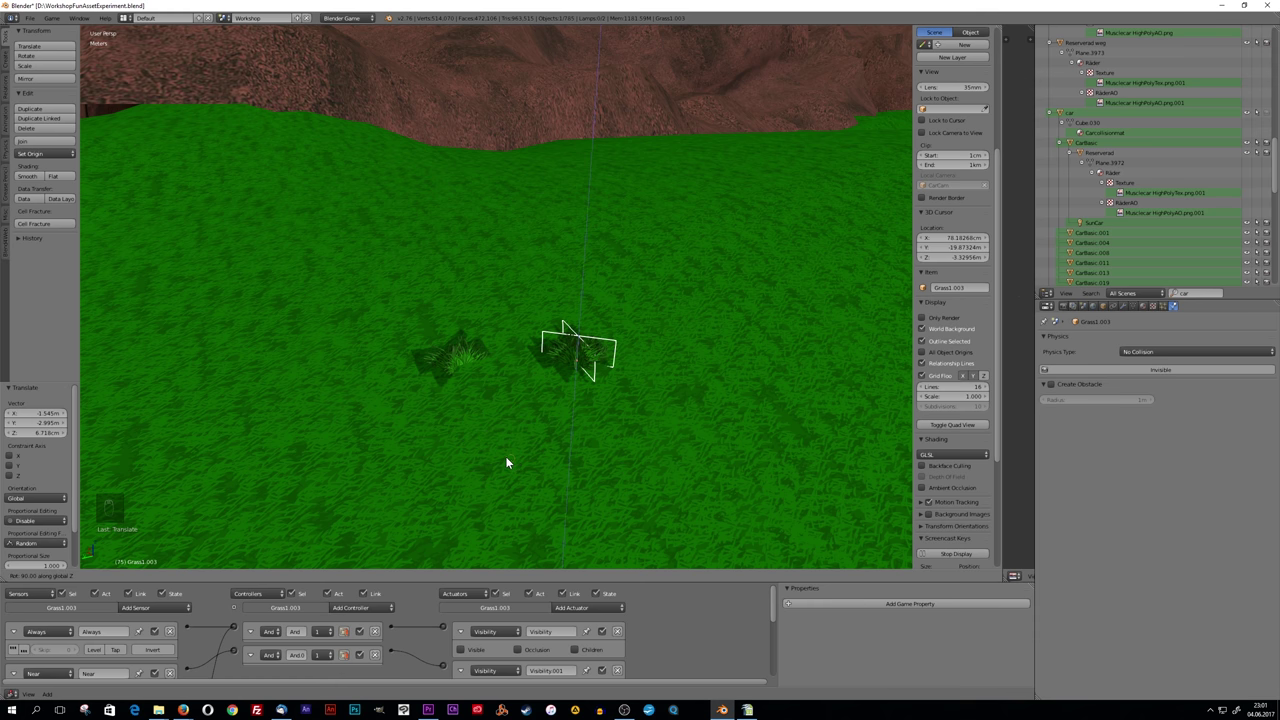
# Duplicate the front grass clump again and rotate it around its vertical axis.
pyautogui.press('g')
pyautogui.moveTo(650, 446); pyautogui.dragTo(622, 386)
pyautogui.moveTo(622, 386); pyautogui.dragTo(633, 417)
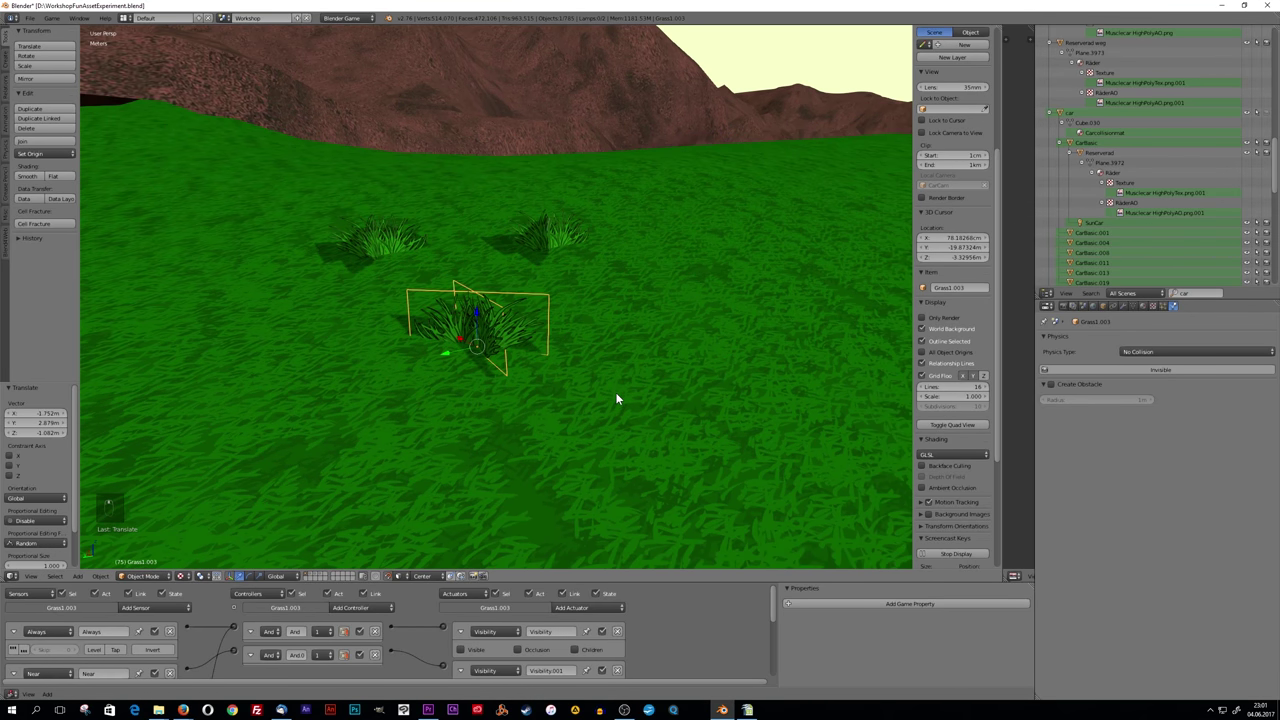
pyautogui.press('r')
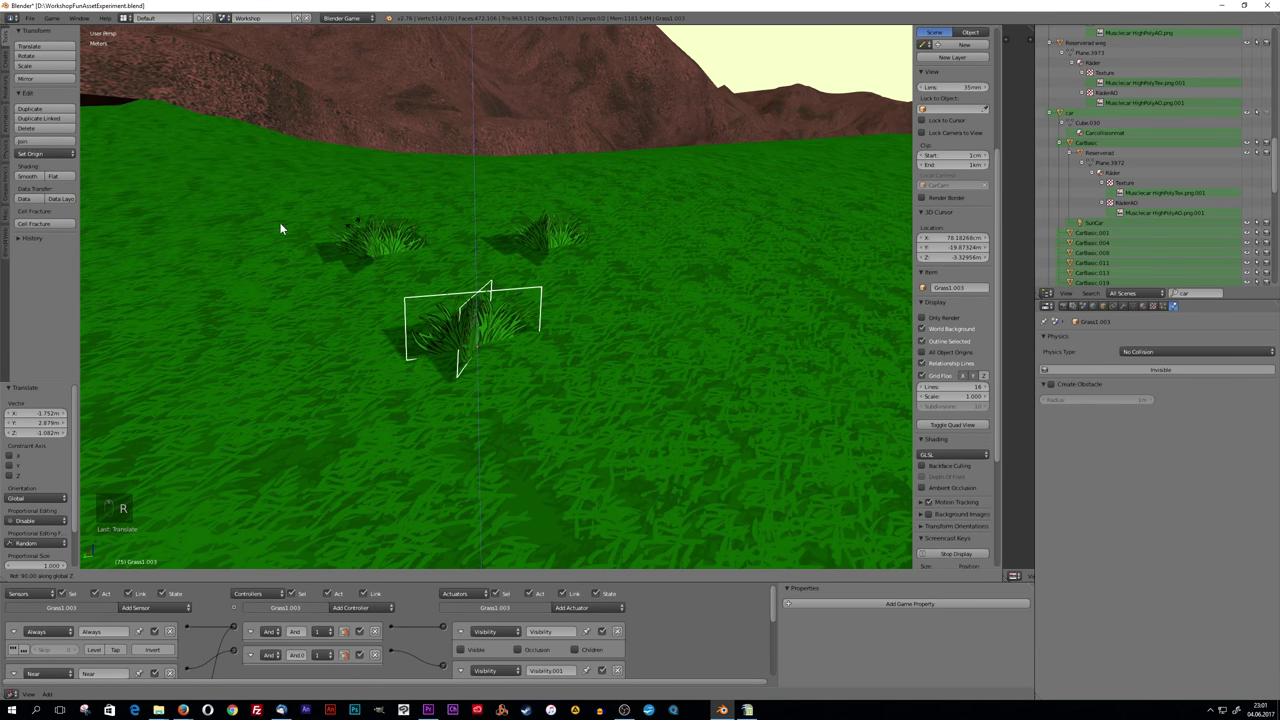
pyautogui.press('r')
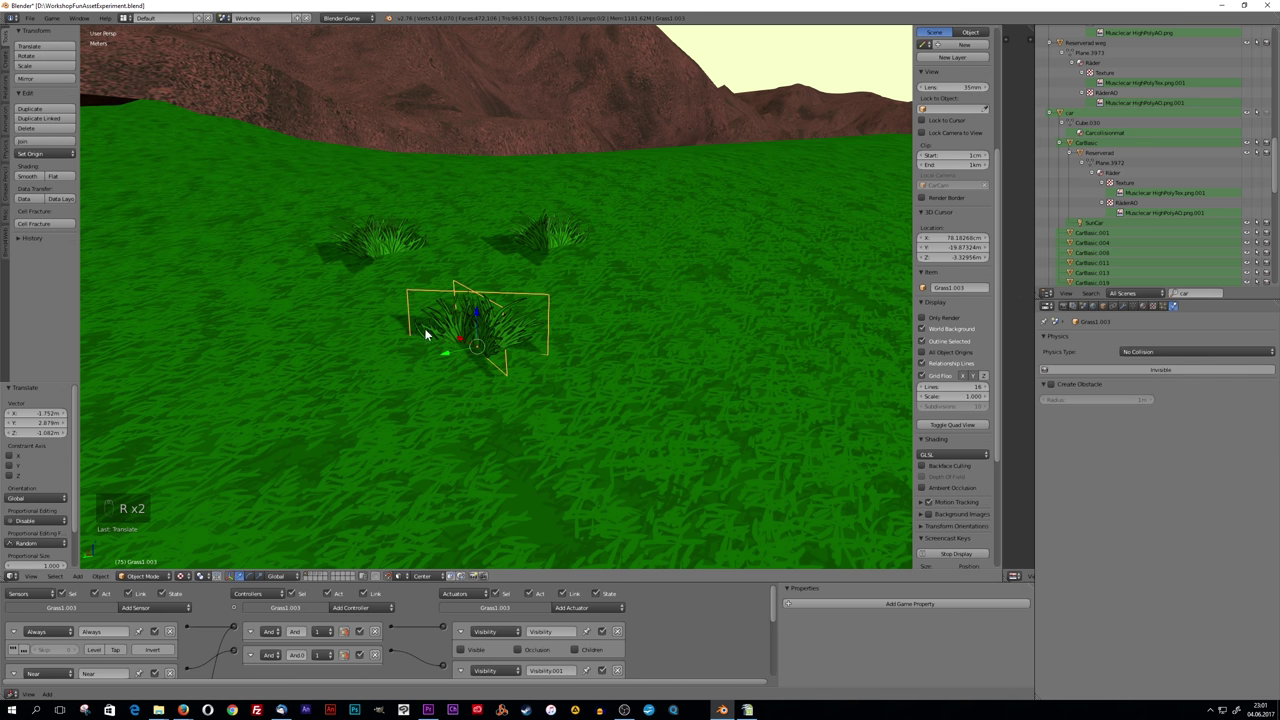
pyautogui.press('r')
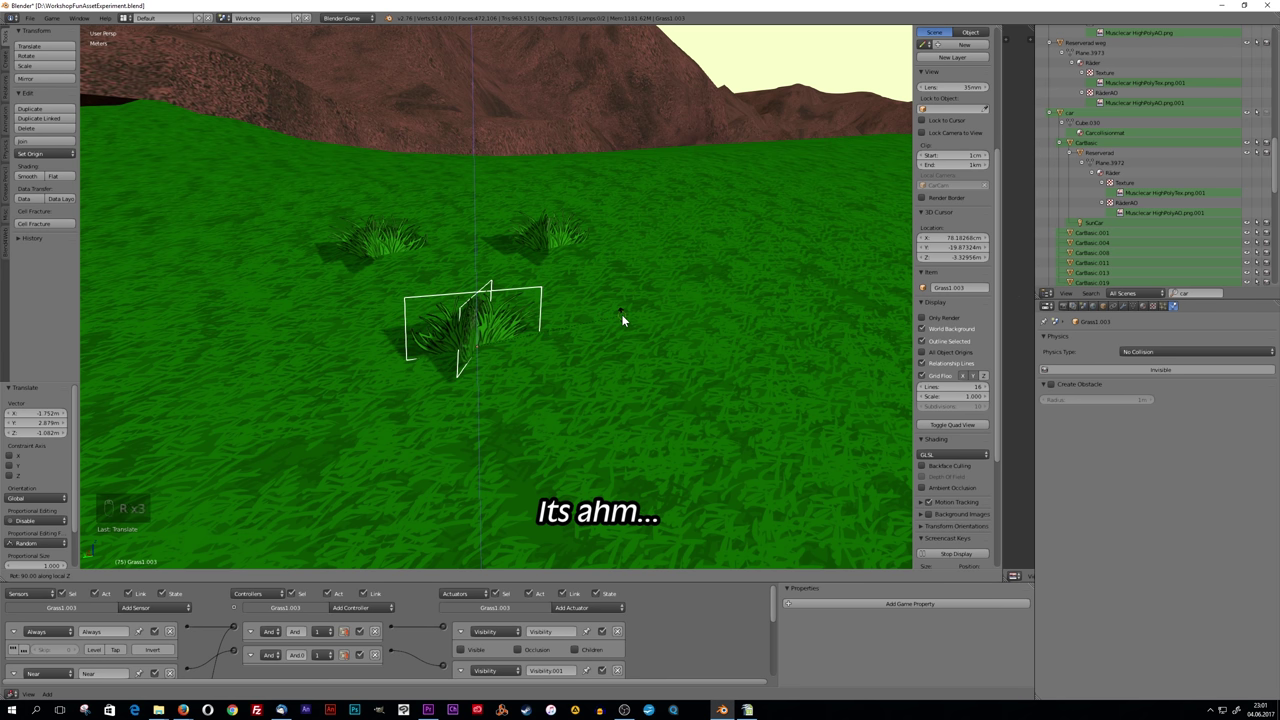
pyautogui.press('r')
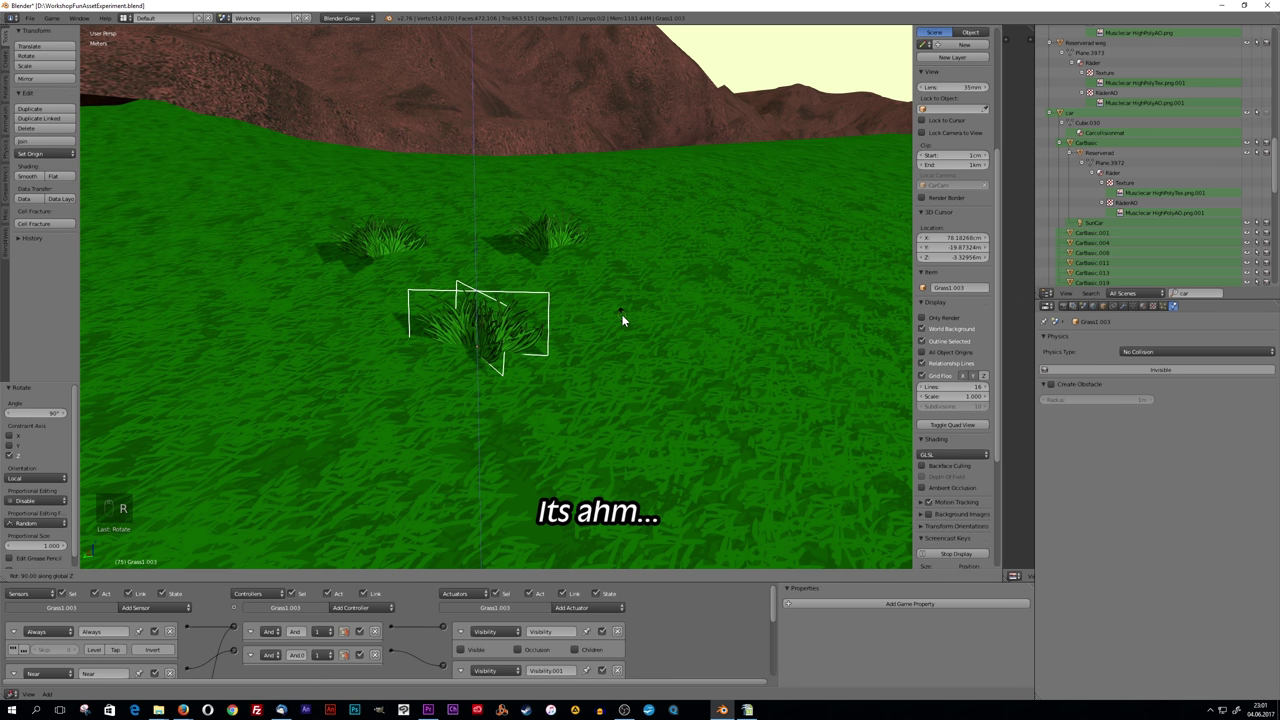
# Place two more grass clump copies, one to the right and one farther back near the hills.
pyautogui.moveTo(56, 112); pyautogui.dragTo(54, 106)
pyautogui.moveTo(63, 111); pyautogui.dragTo(627, 309)
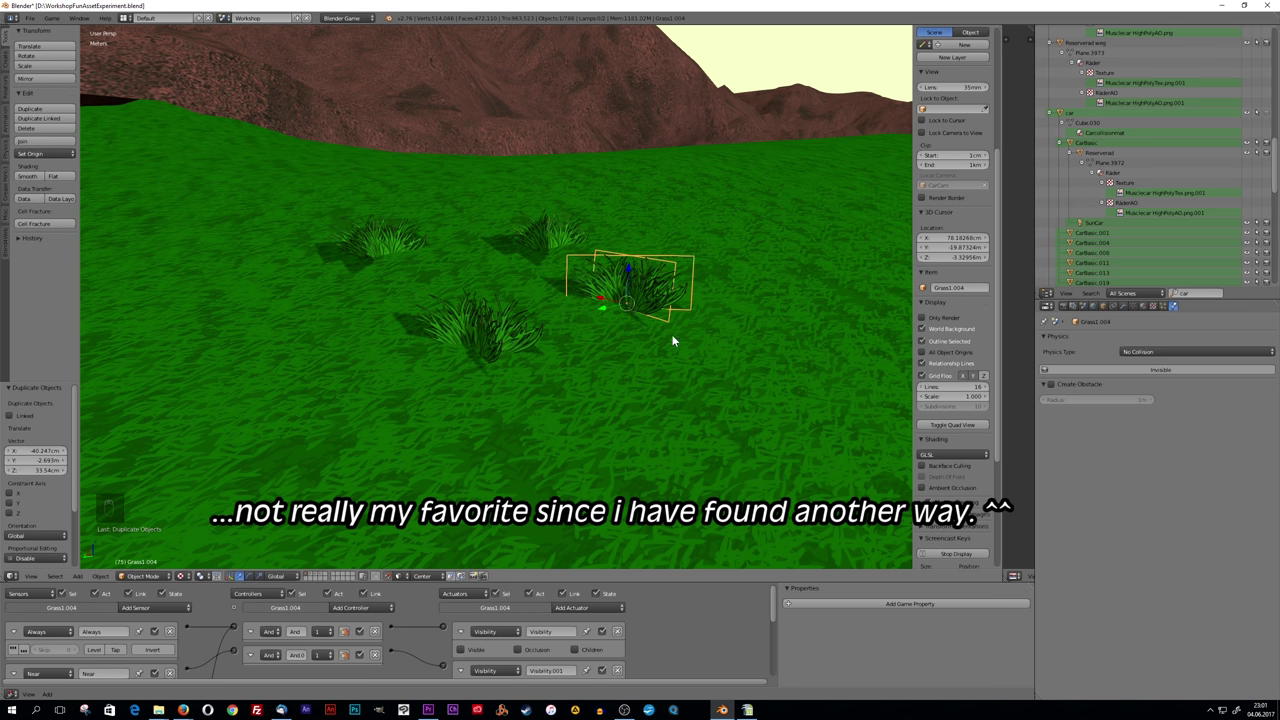
pyautogui.moveTo(45, 111); pyautogui.dragTo(163, 109)
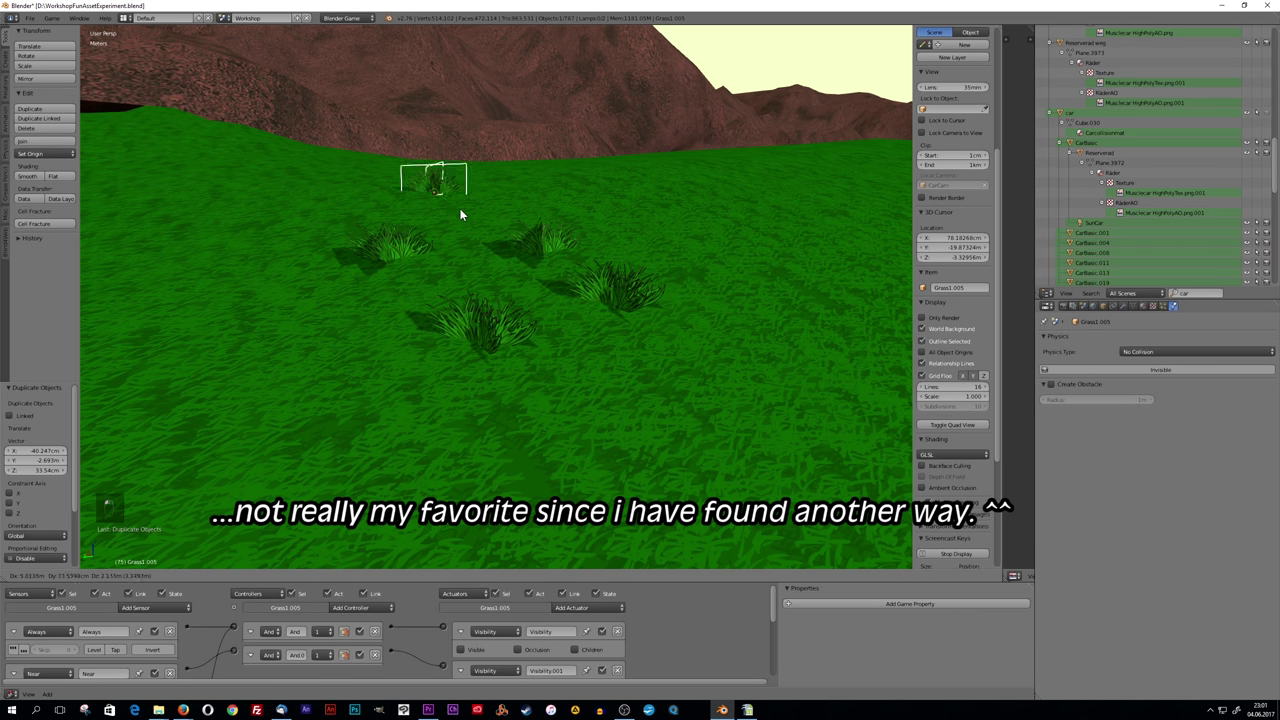
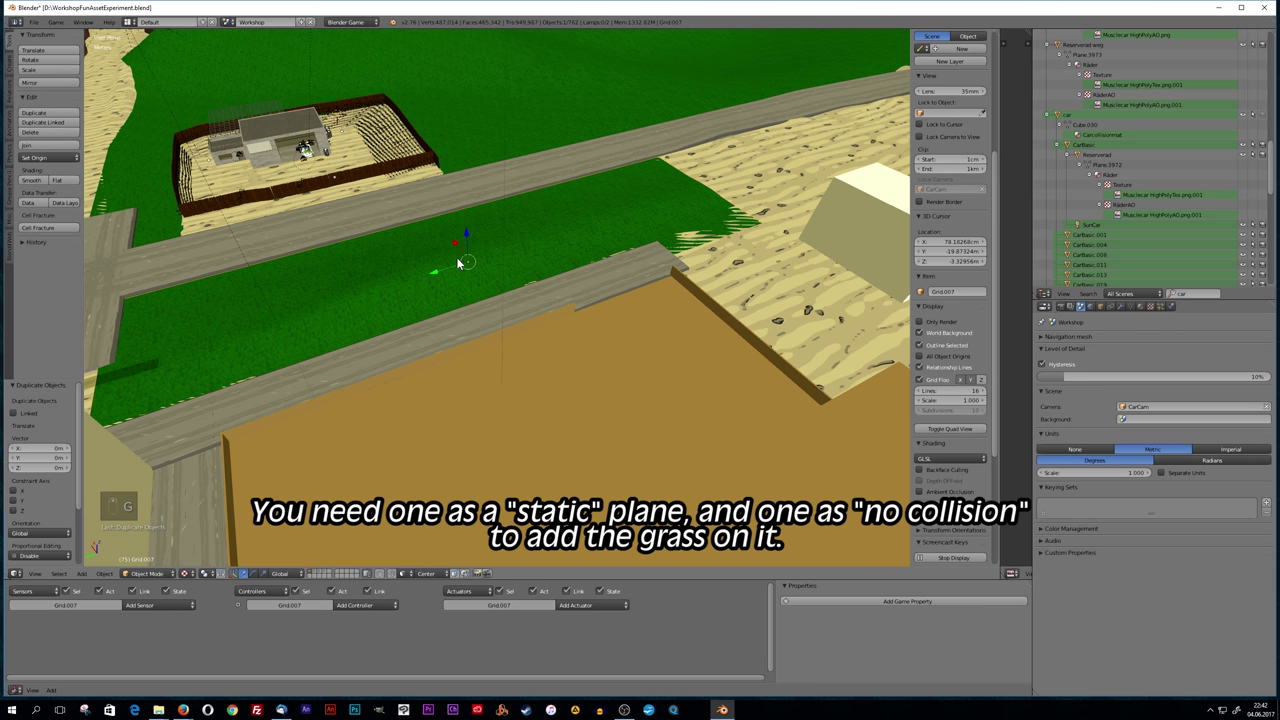
# Orbit the view to look down the grass strip plane between the roads.
pyautogui.moveTo(447, 307); pyautogui.dragTo(462, 306)
pyautogui.moveTo(463, 297); pyautogui.dragTo(495, 293)
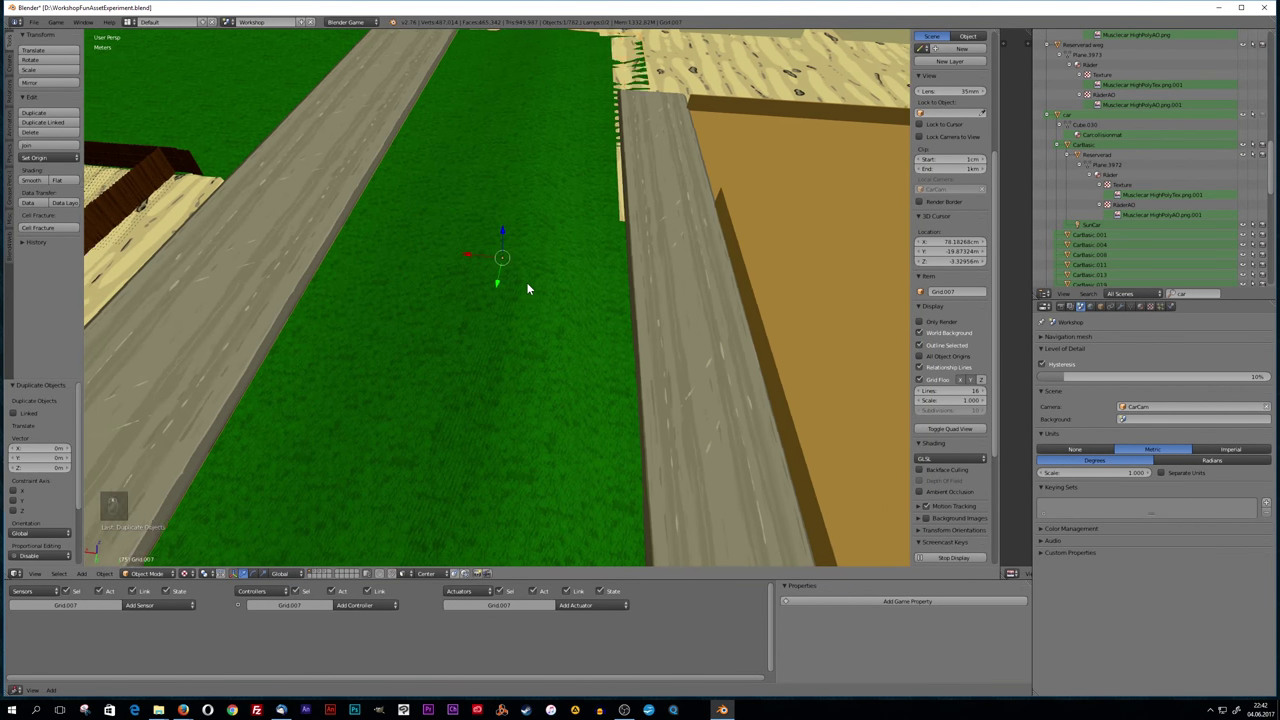
pyautogui.middleClick(542, 286)
pyautogui.middleClick(552, 281)
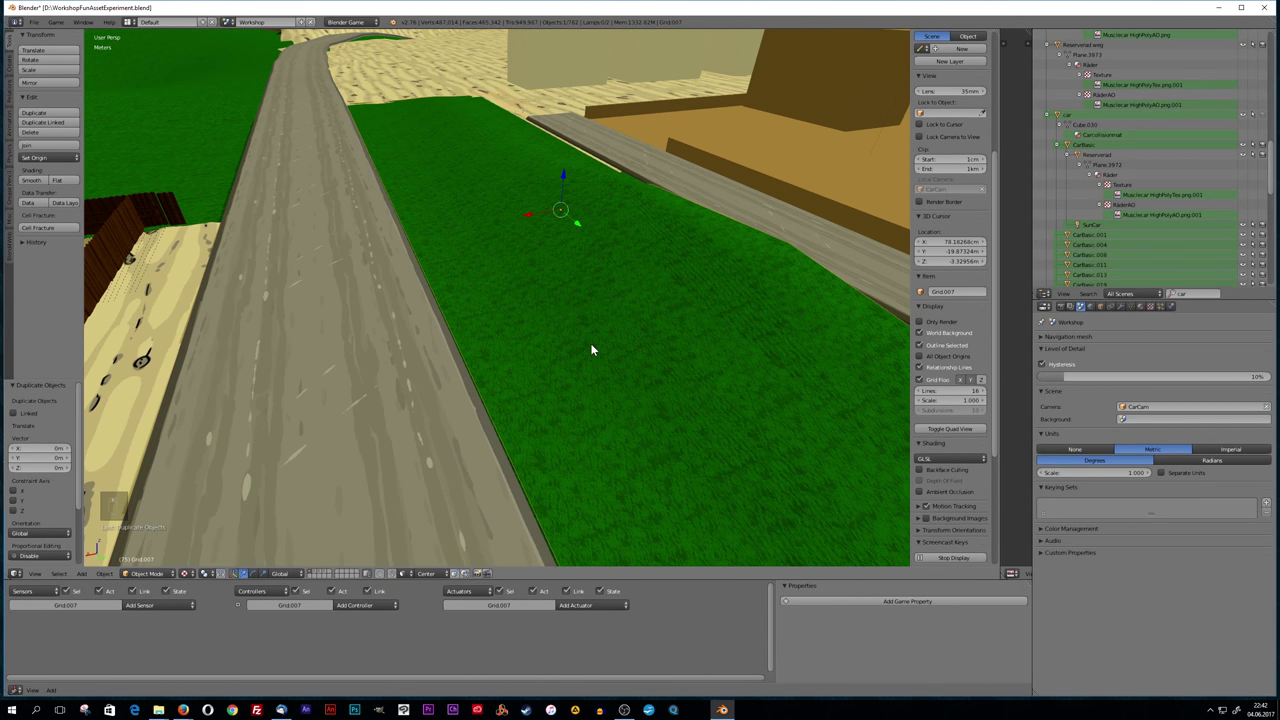
# Adjust the duplicated grass strip plane in place over the original.
pyautogui.press('g')
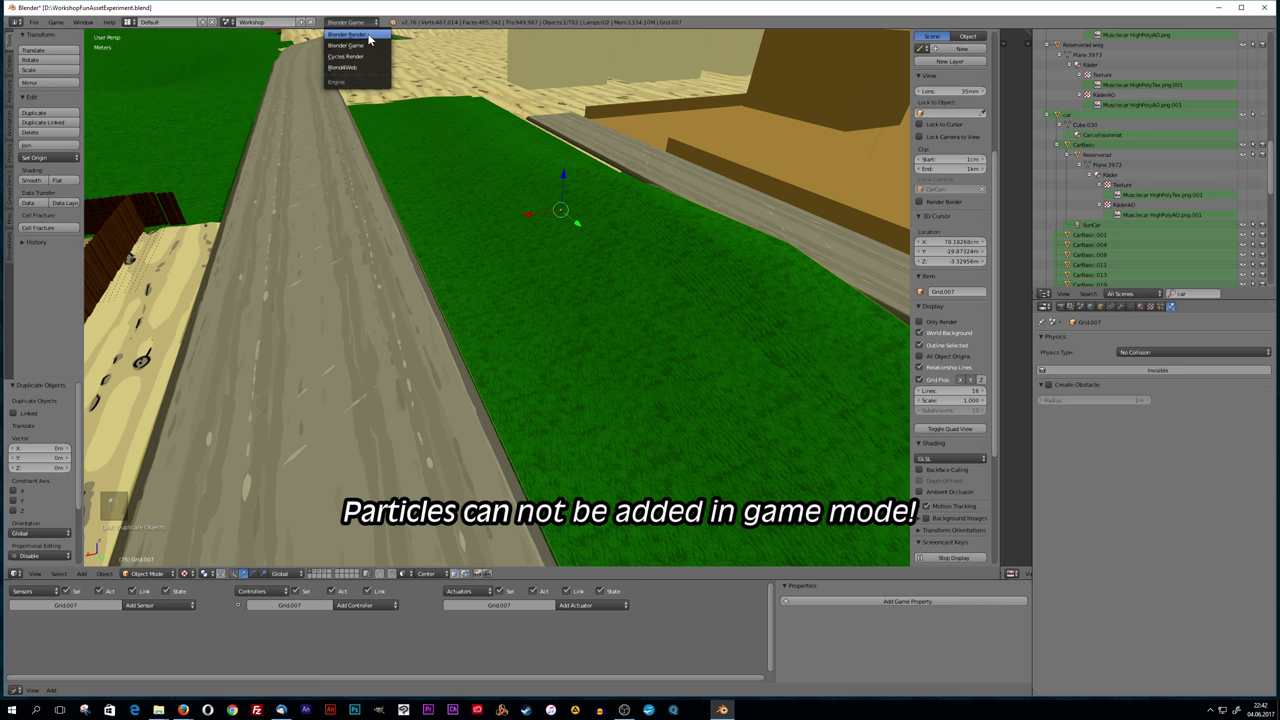
pyautogui.press('g')
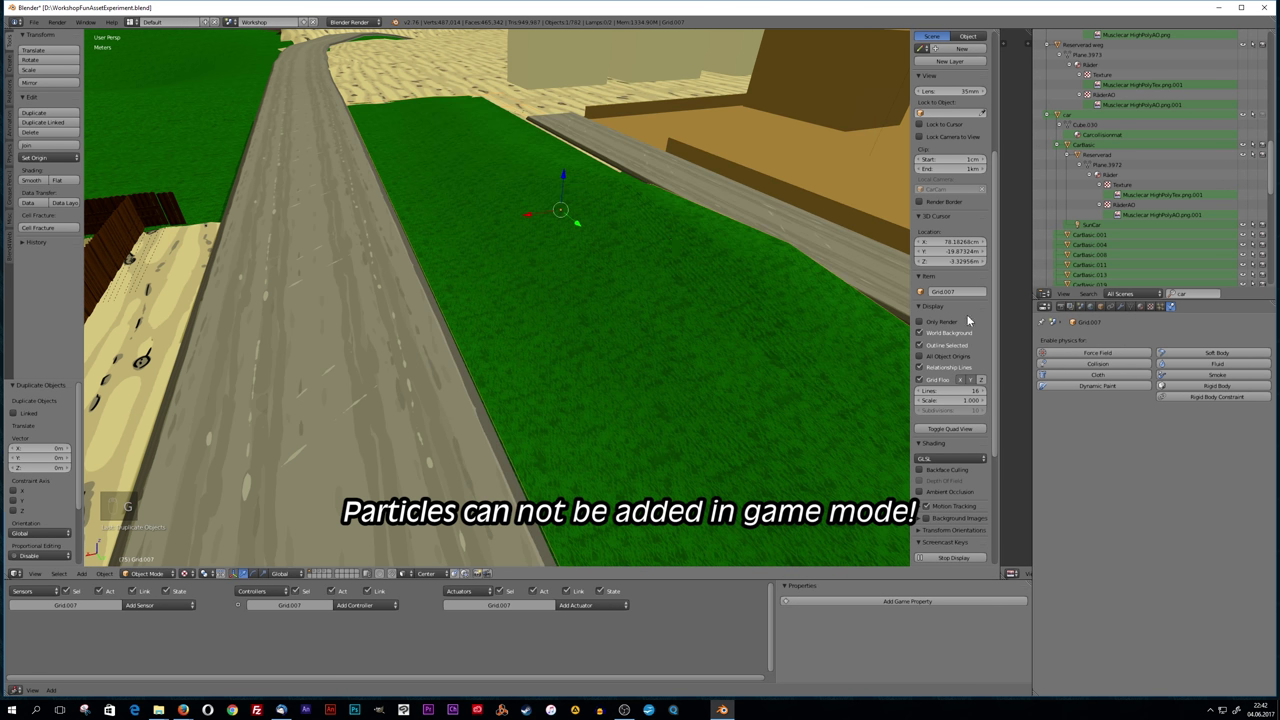
# Switch the particle render type to Object so the strip shows scattered Grass1 points.
pyautogui.moveTo(1161, 313); pyautogui.dragTo(1150, 378)
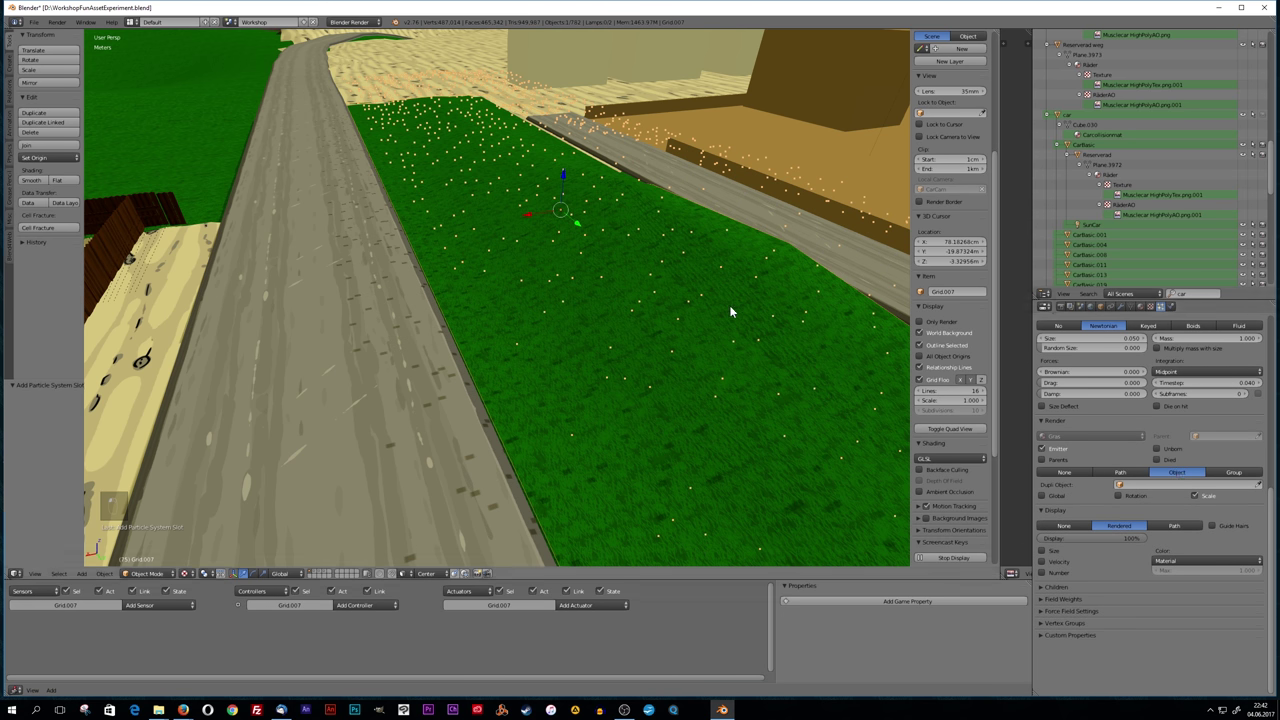
pyautogui.middleClick(770, 327)
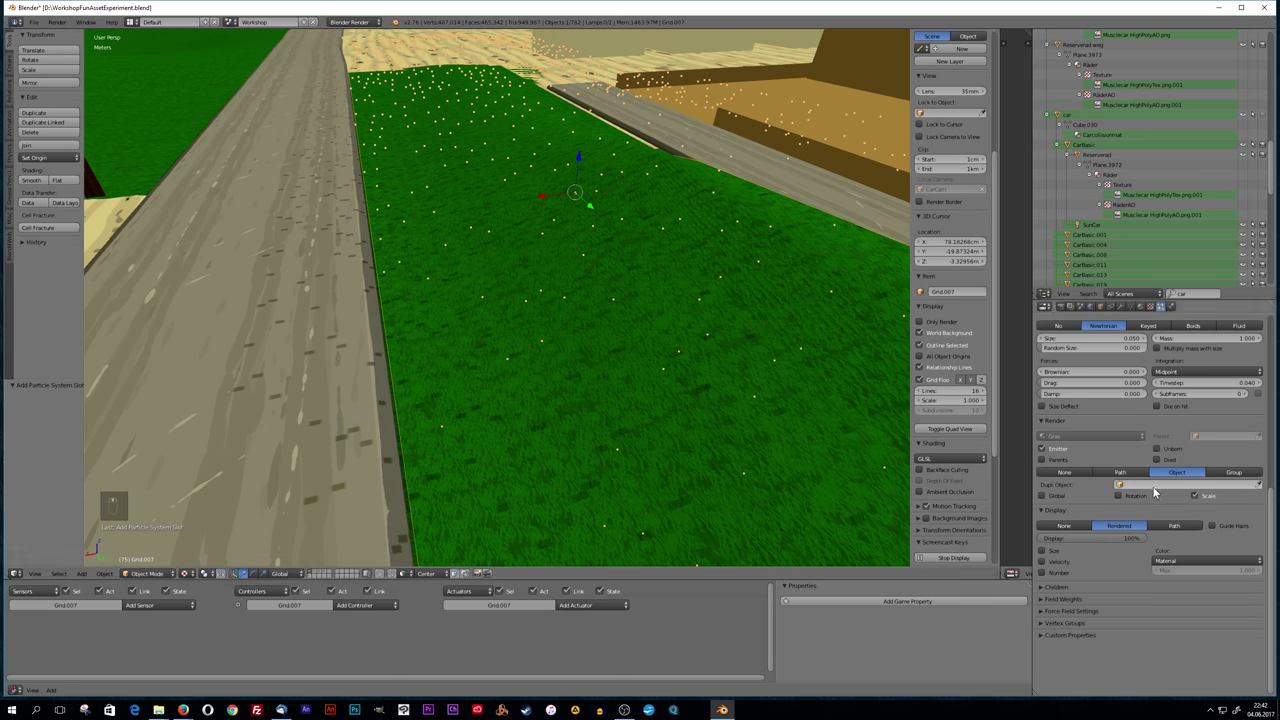
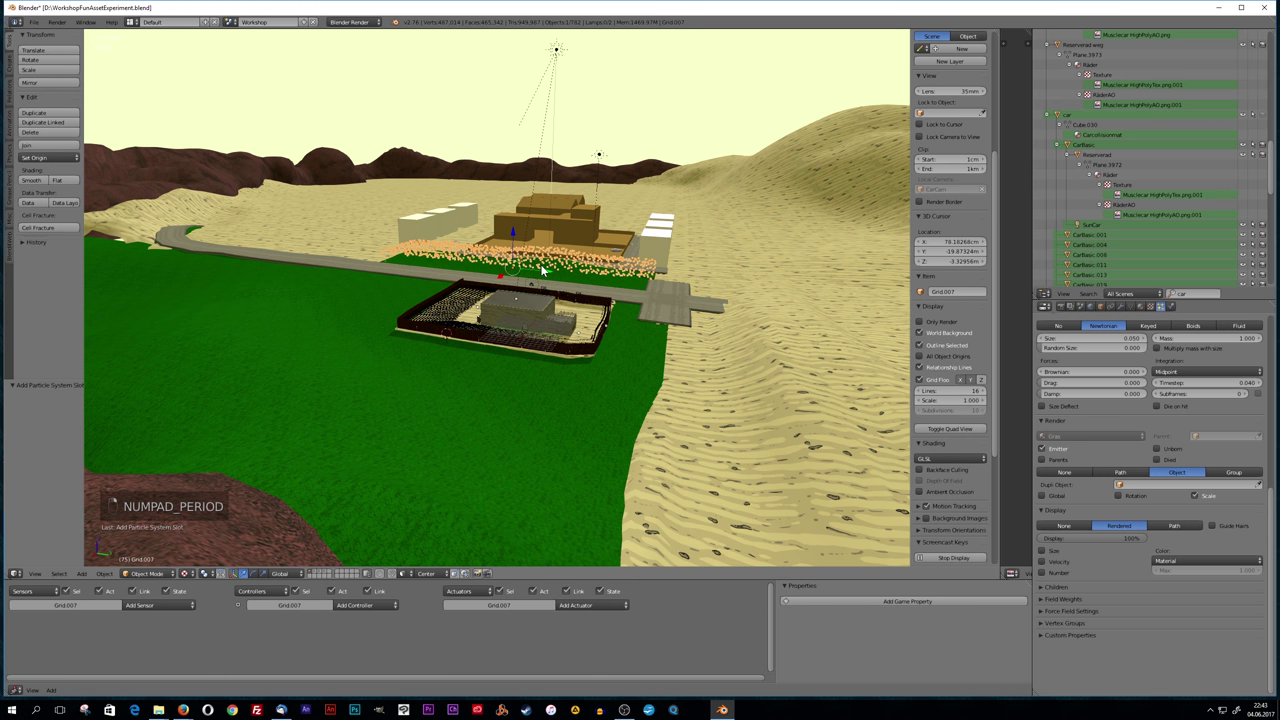
# Play the particle animation so the grass clumps grow along the strip.
pyautogui.press('KP_Decimal')
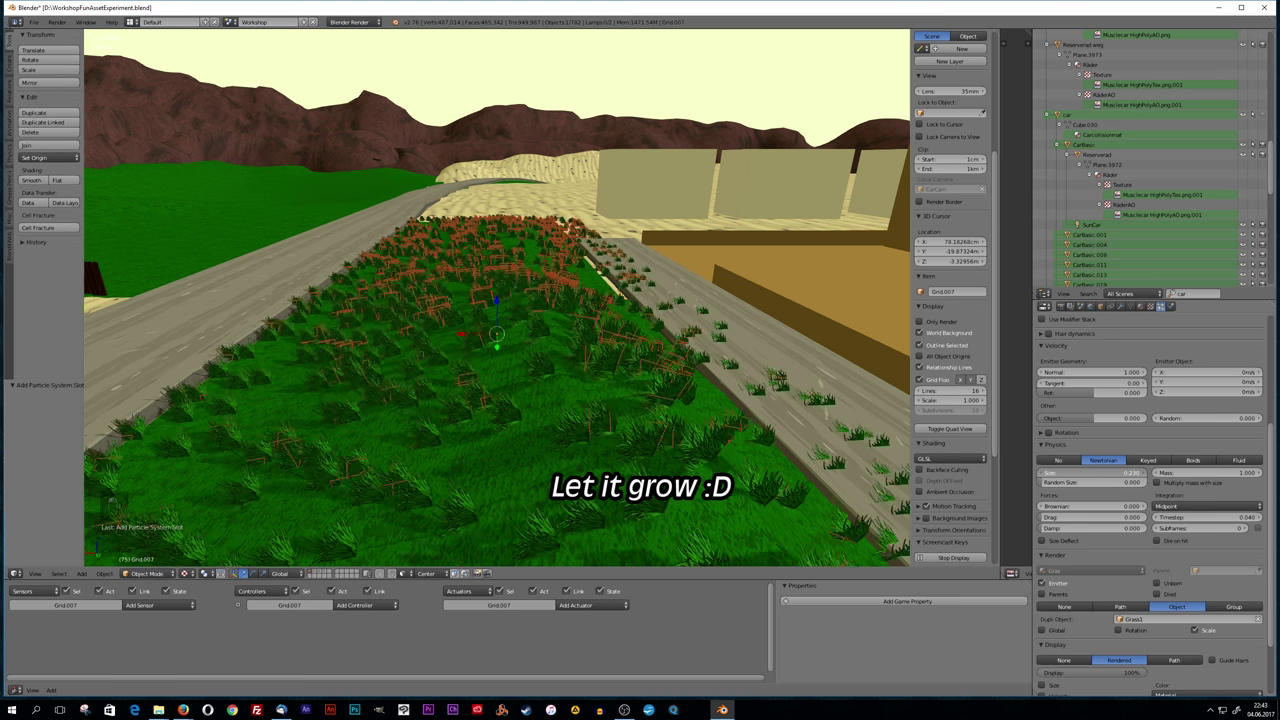
pyautogui.moveTo(566, 408); pyautogui.dragTo(596, 398)
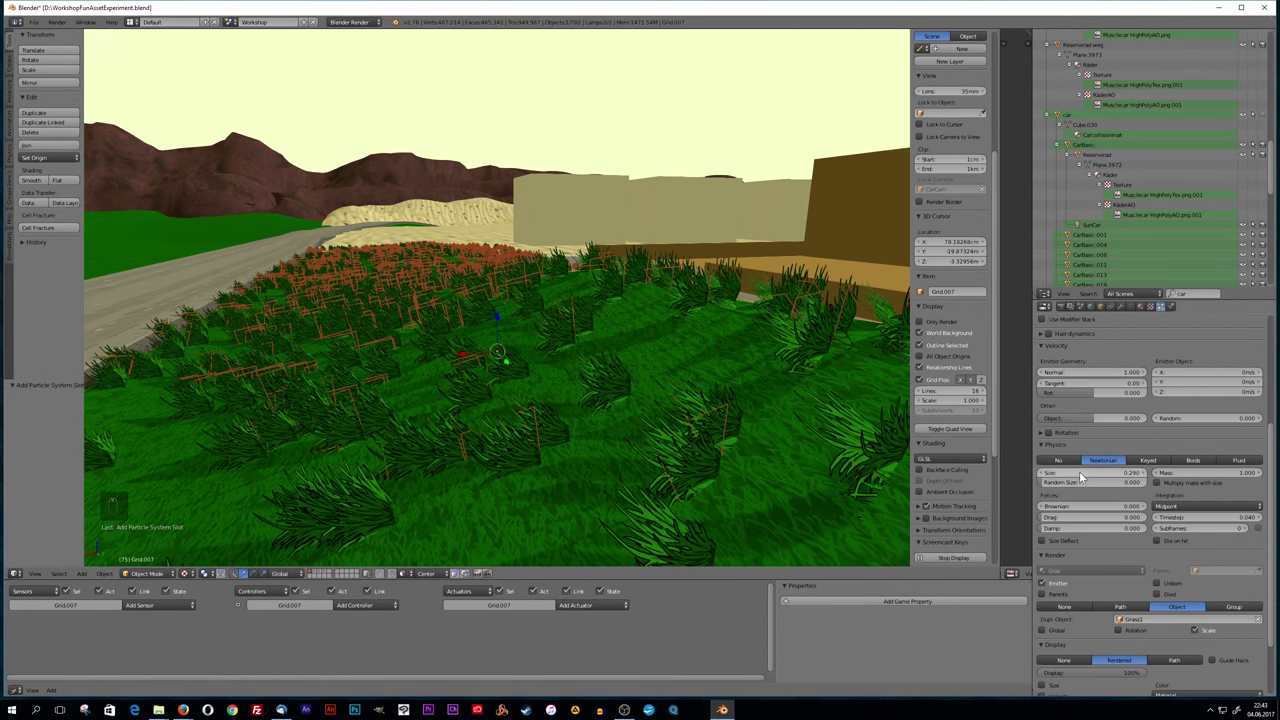
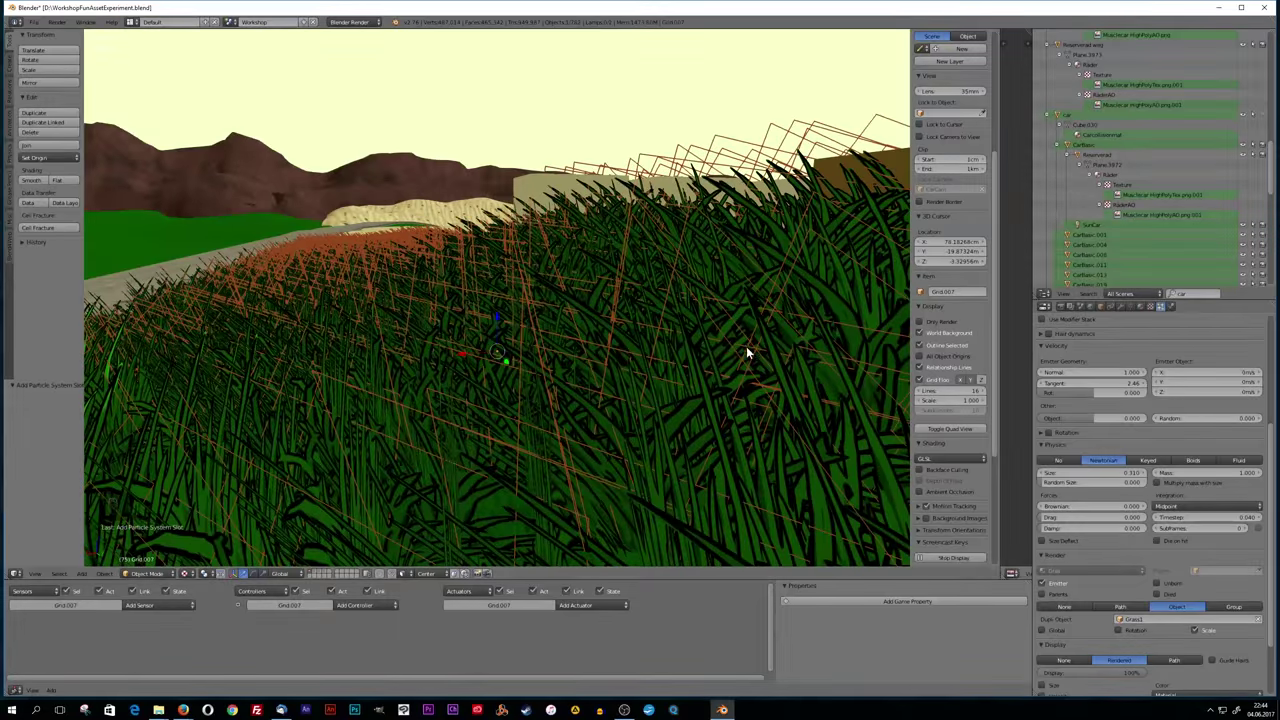
pyautogui.moveTo(738, 350); pyautogui.dragTo(753, 360)
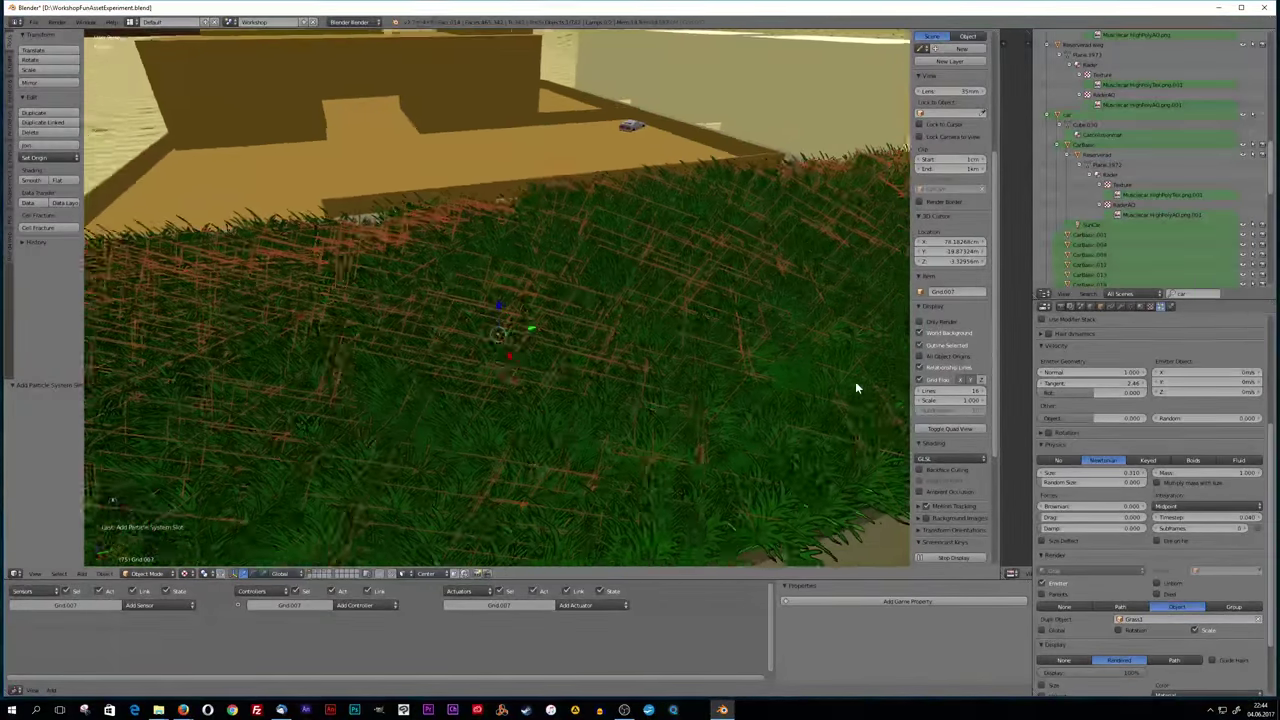
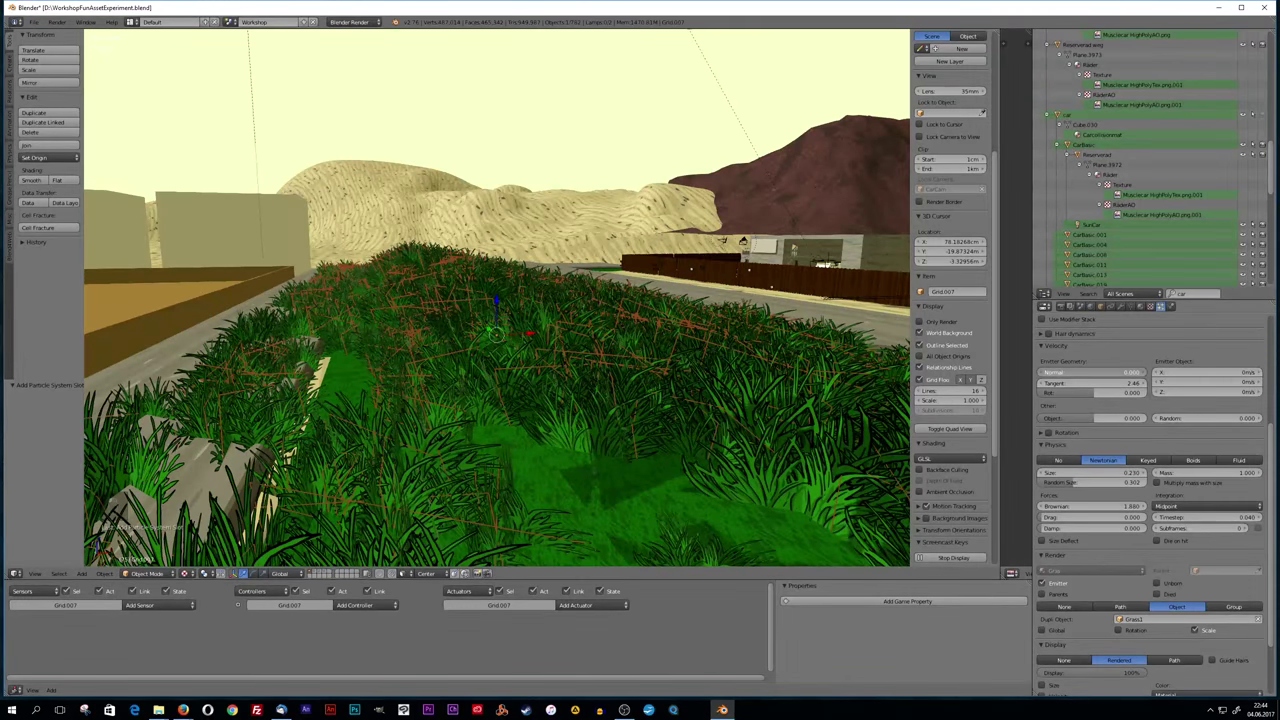
pyautogui.moveTo(687, 436); pyautogui.dragTo(598, 446)
pyautogui.click(587, 447)
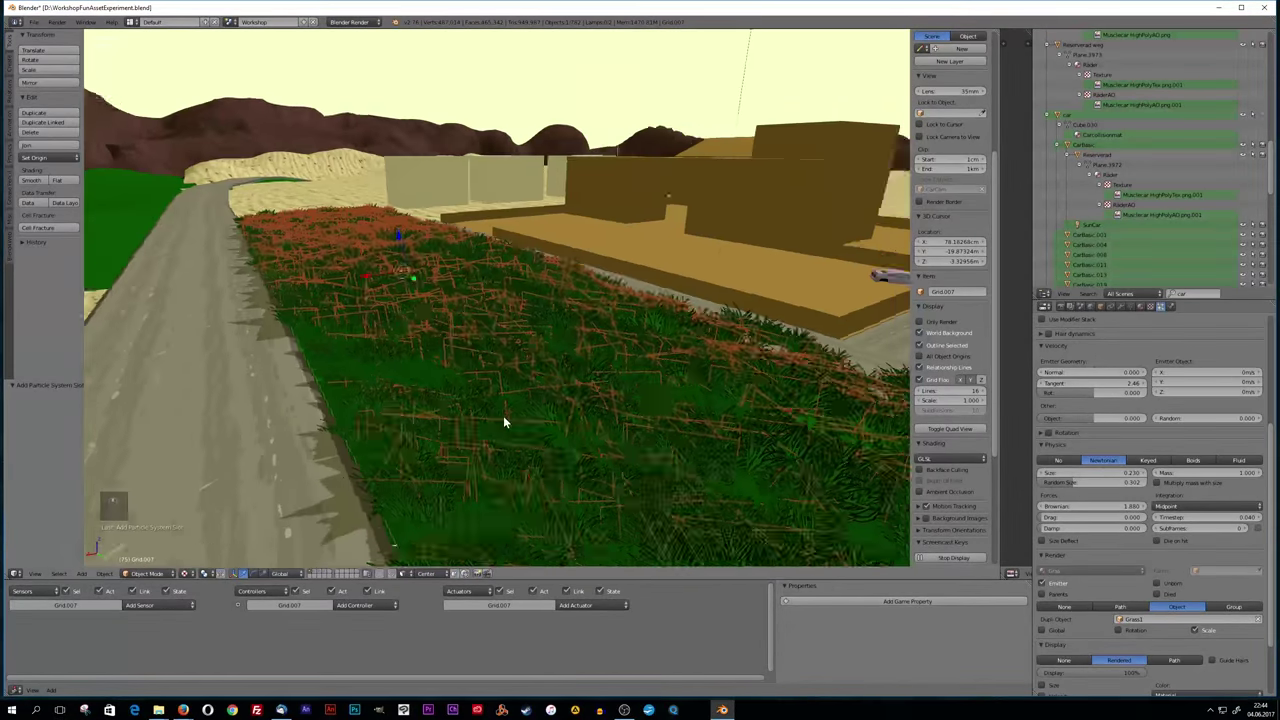
# Shrink the grass clump particle size to settle around 0.190 for medium-height grass.
pyautogui.moveTo(527, 428); pyautogui.dragTo(691, 409)
pyautogui.moveTo(744, 367); pyautogui.dragTo(594, 364)
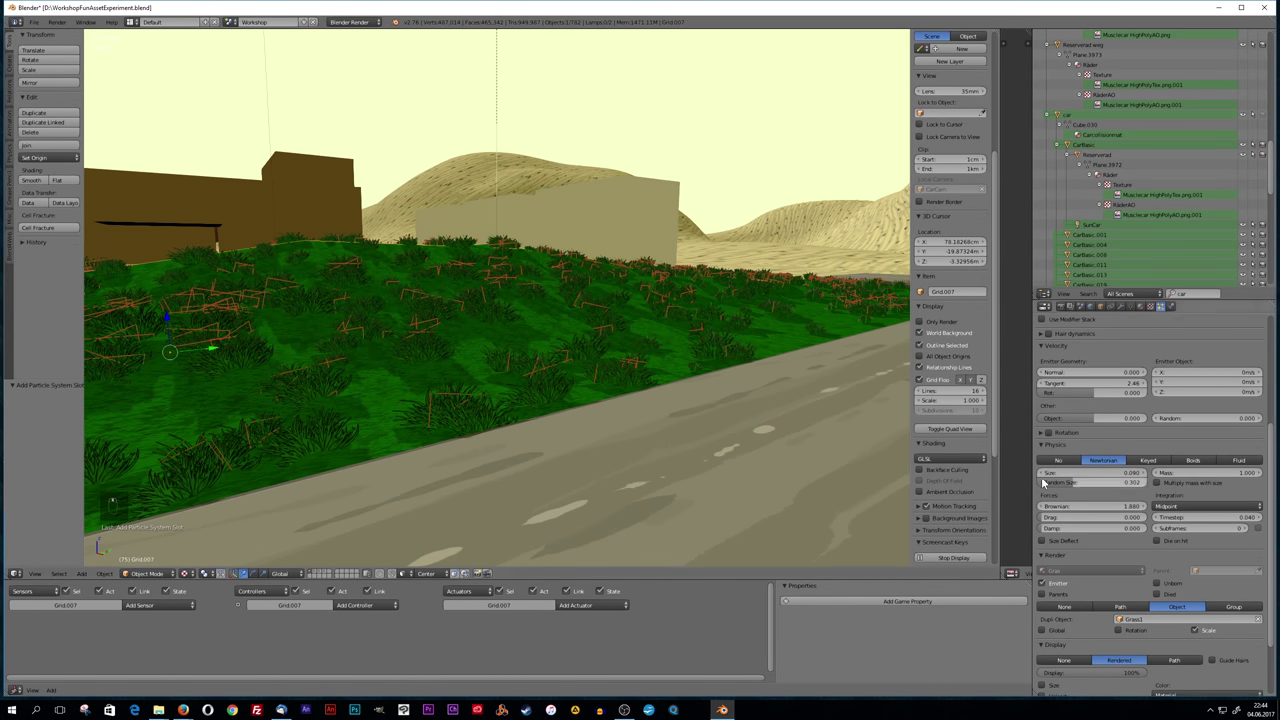
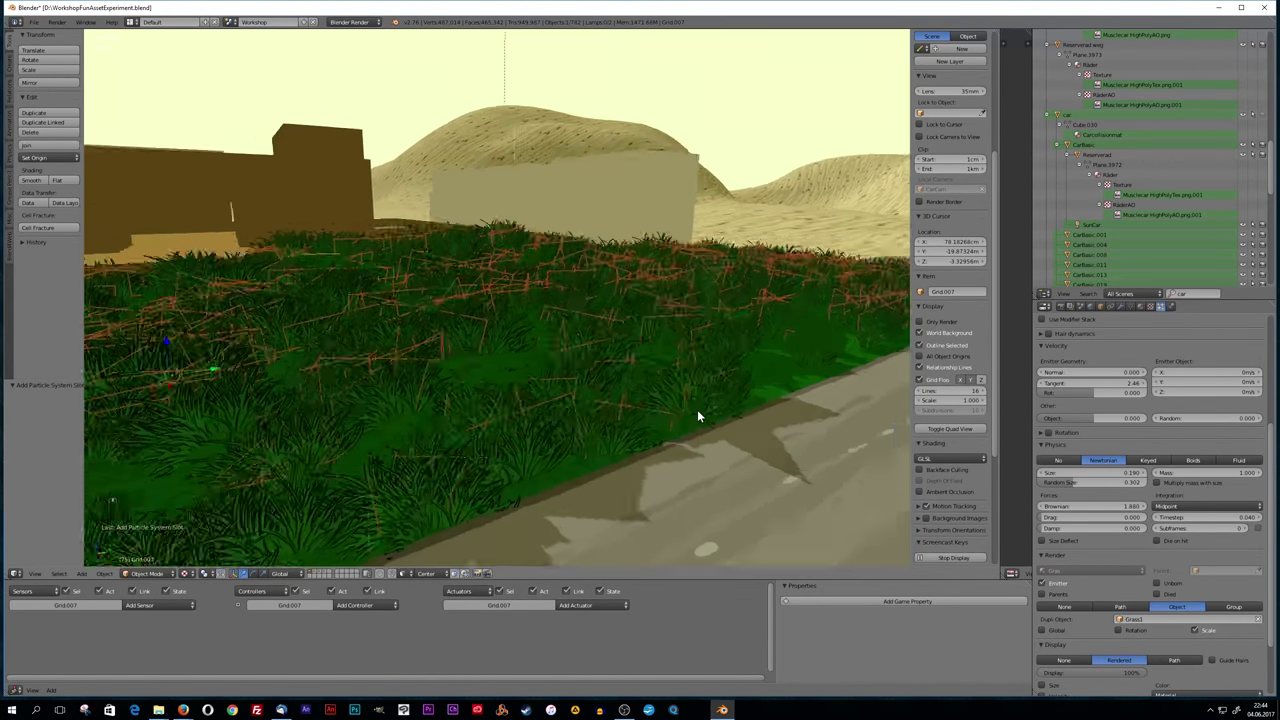
pyautogui.middleClick(680, 415)
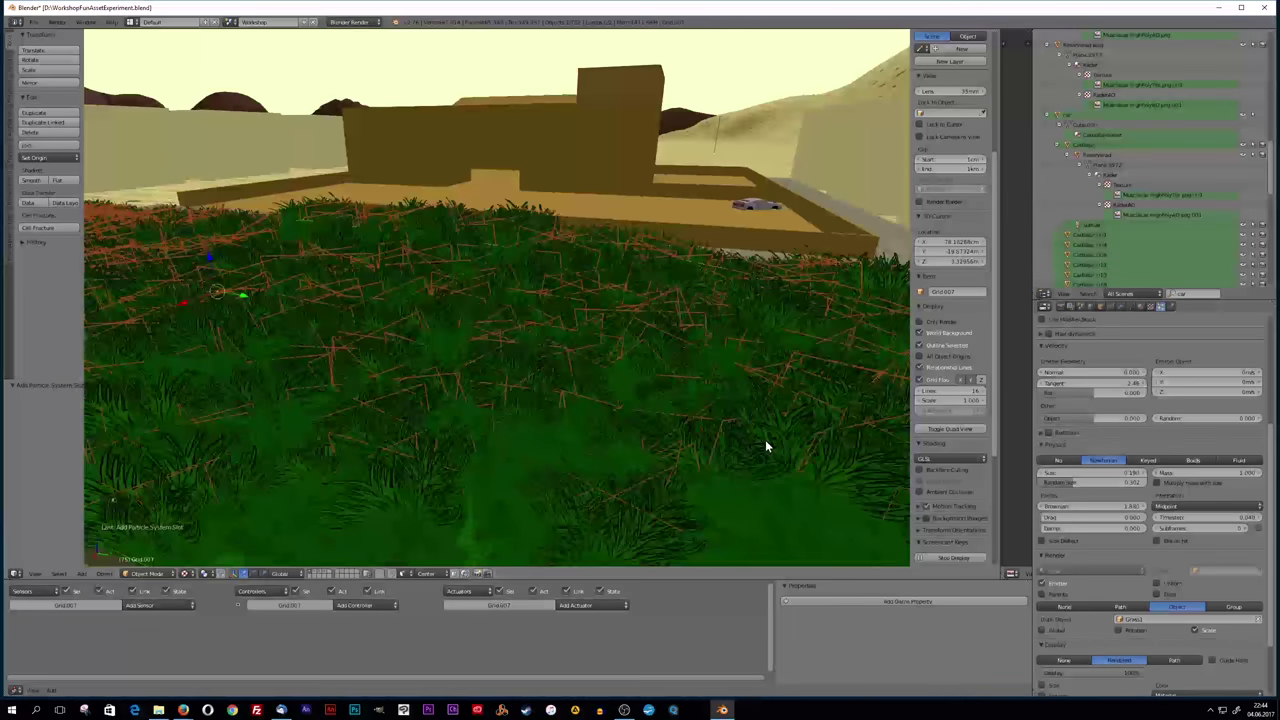
pyautogui.click(773, 457)
pyautogui.moveTo(770, 455); pyautogui.dragTo(767, 439)
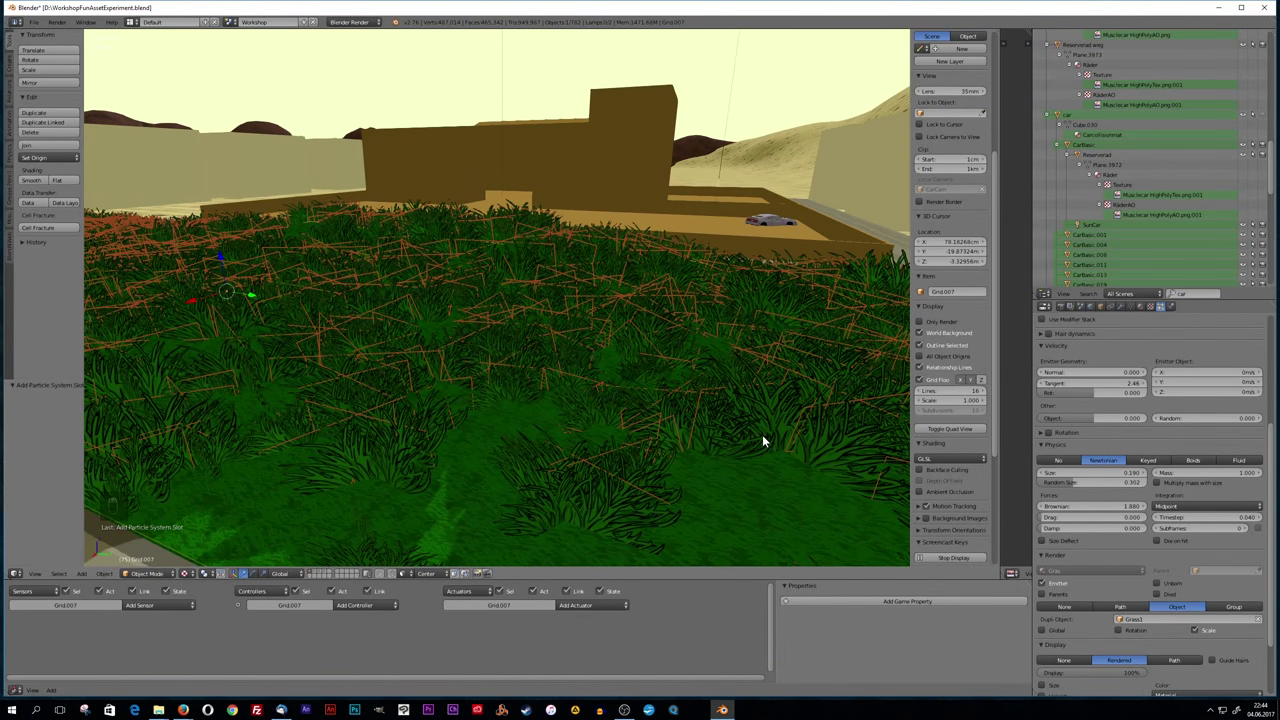
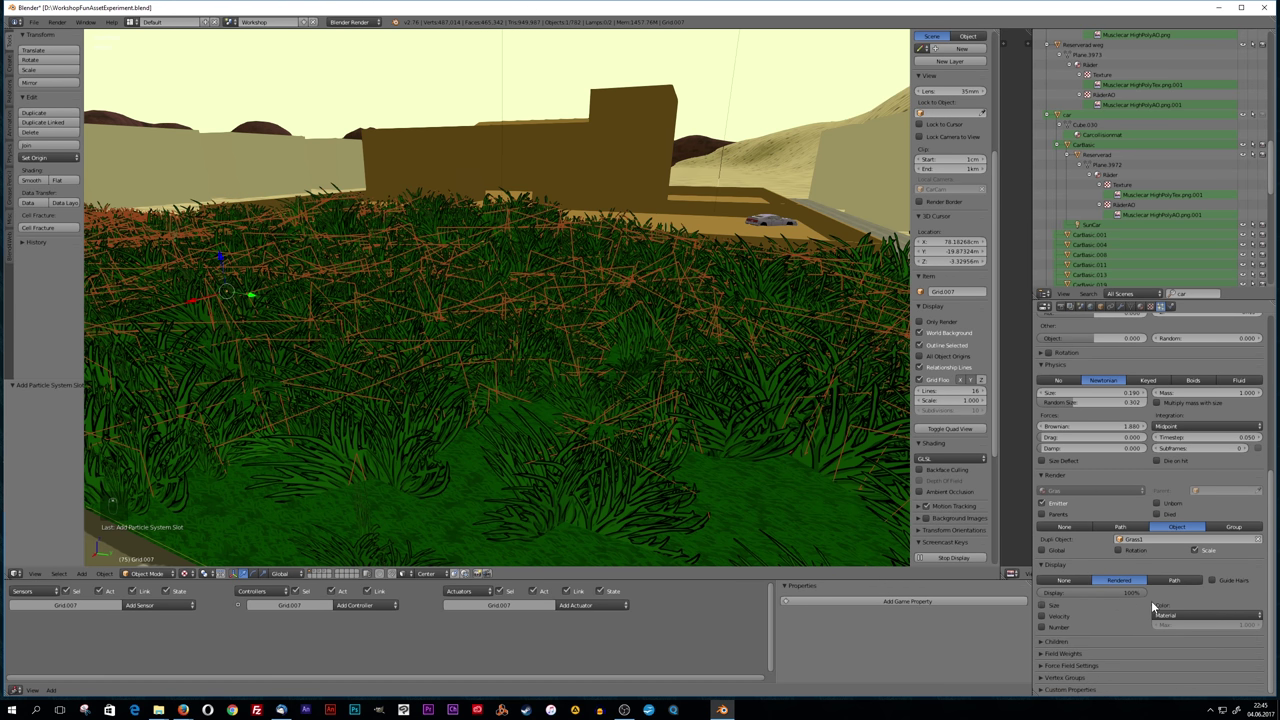
# Raise the emission count to 1688 particles and adjust the clump size to about 0.170.
pyautogui.moveTo(1113, 611); pyautogui.dragTo(1072, 579)
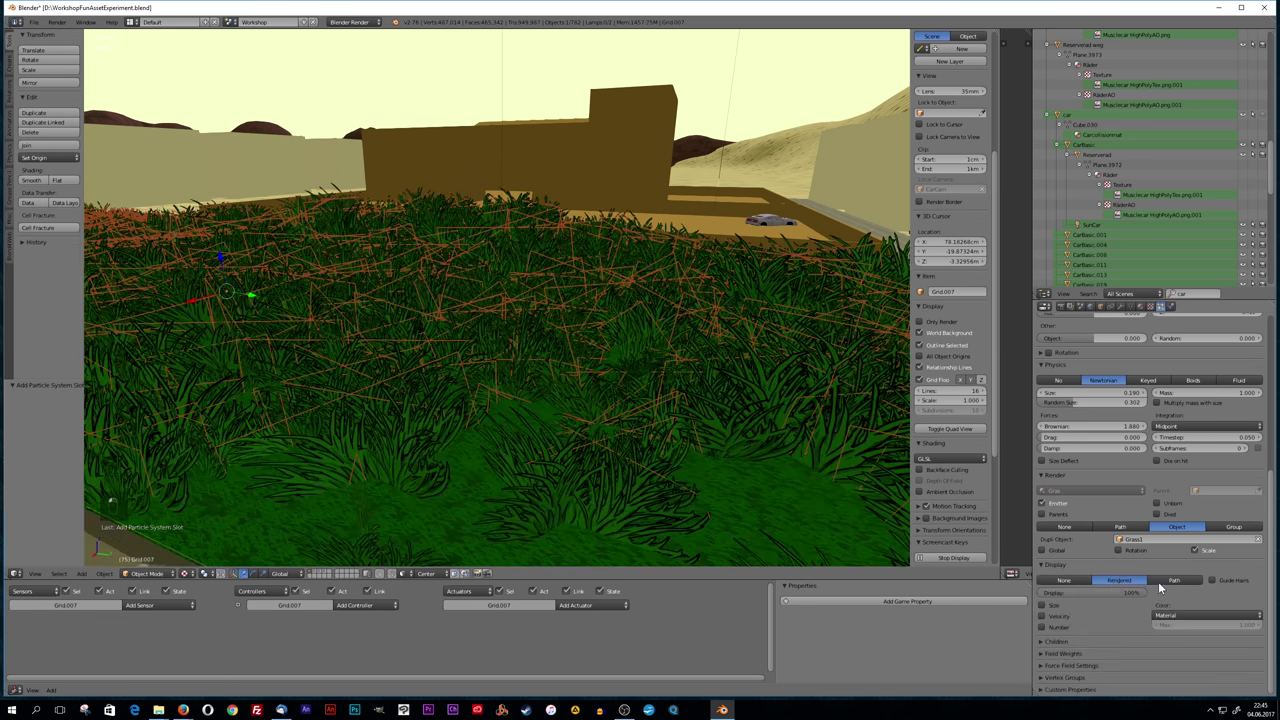
pyautogui.click(1134, 584)
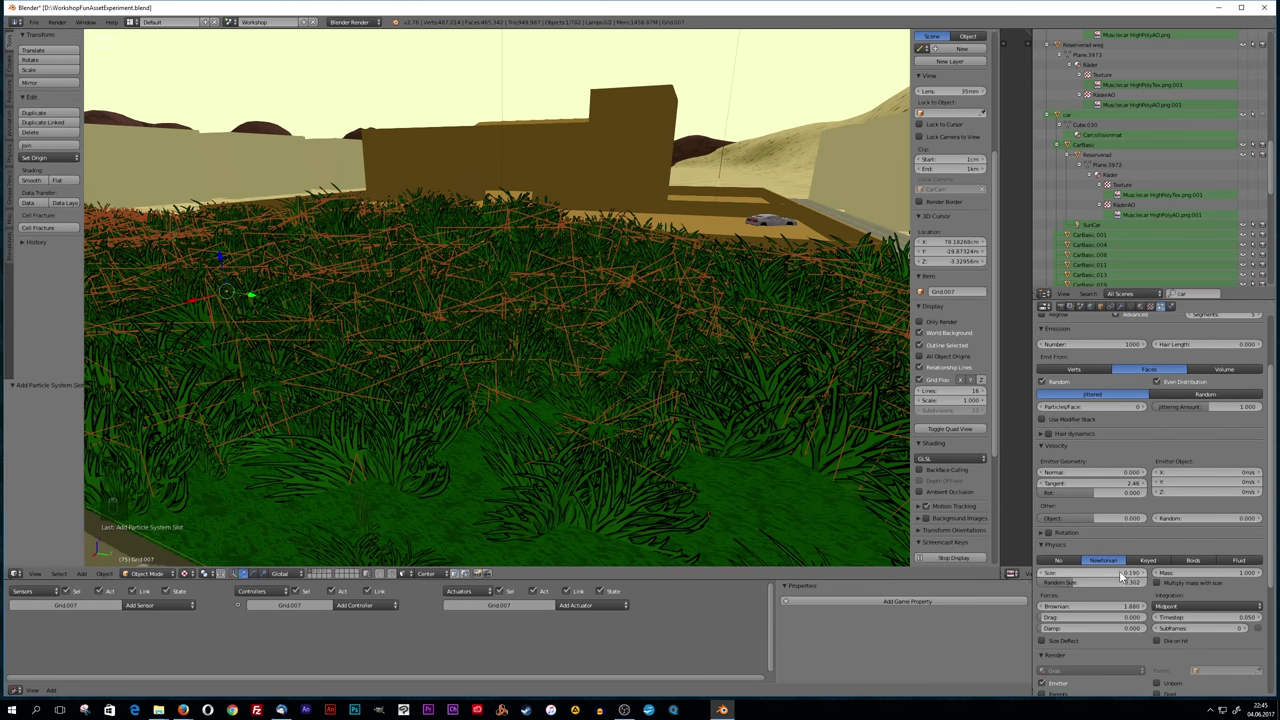
pyautogui.moveTo(1115, 563); pyautogui.dragTo(783, 444)
pyautogui.middleClick(783, 444)
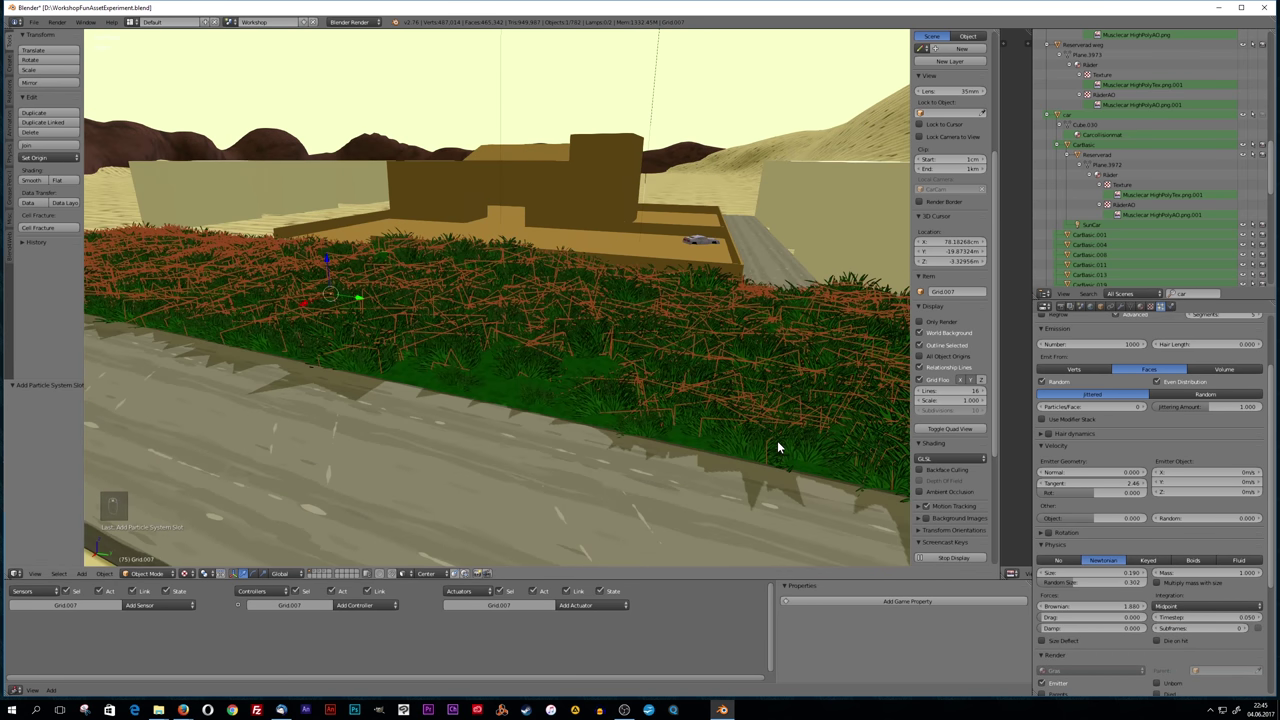
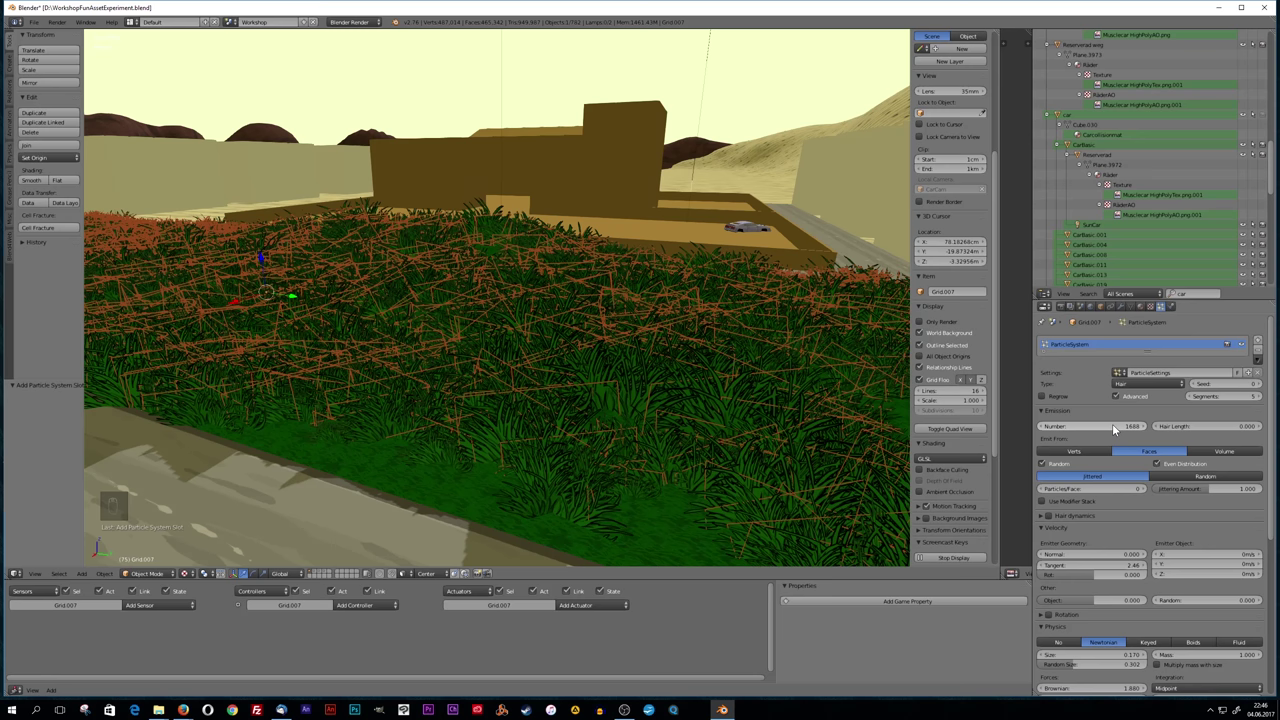
# Convert the ParticleSystem 1 modifier so the grass particles become real objects.
pyautogui.moveTo(610, 353); pyautogui.dragTo(1174, 378)
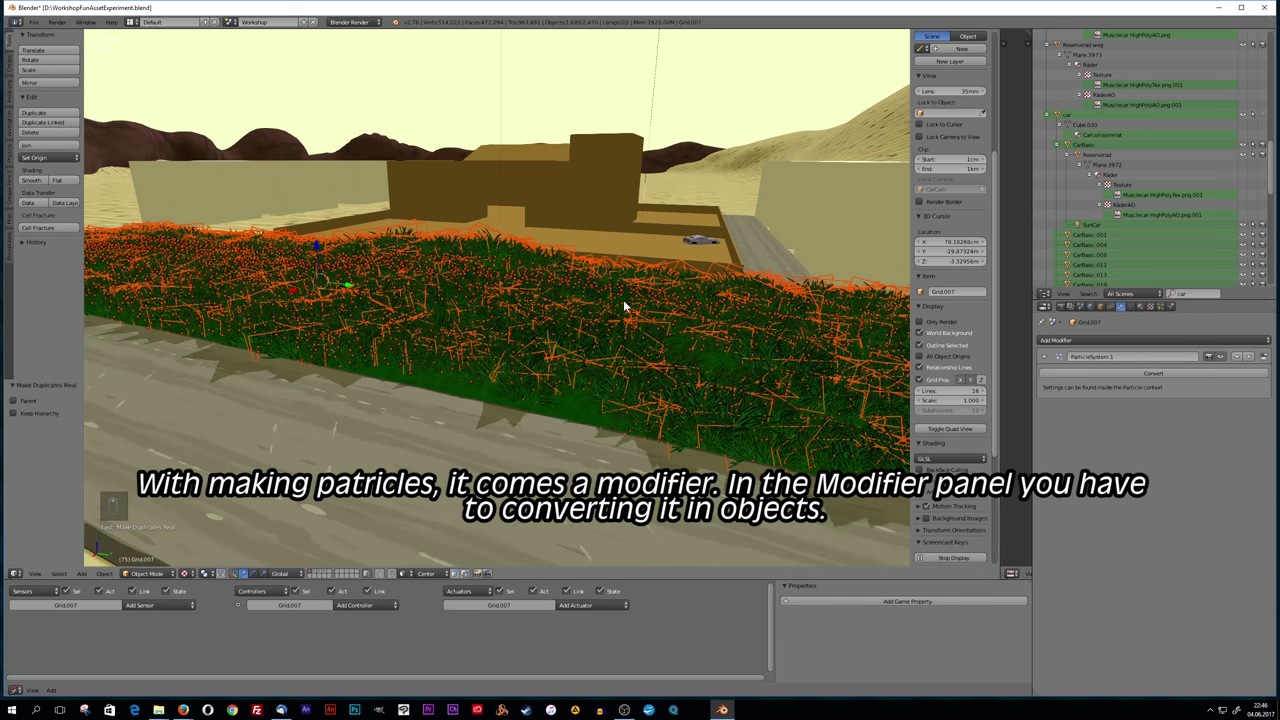
# Select all converted grass clumps and join them into one object with Ctrl+J.
pyautogui.press('g')
pyautogui.moveTo(637, 153); pyautogui.dragTo(594, 313)
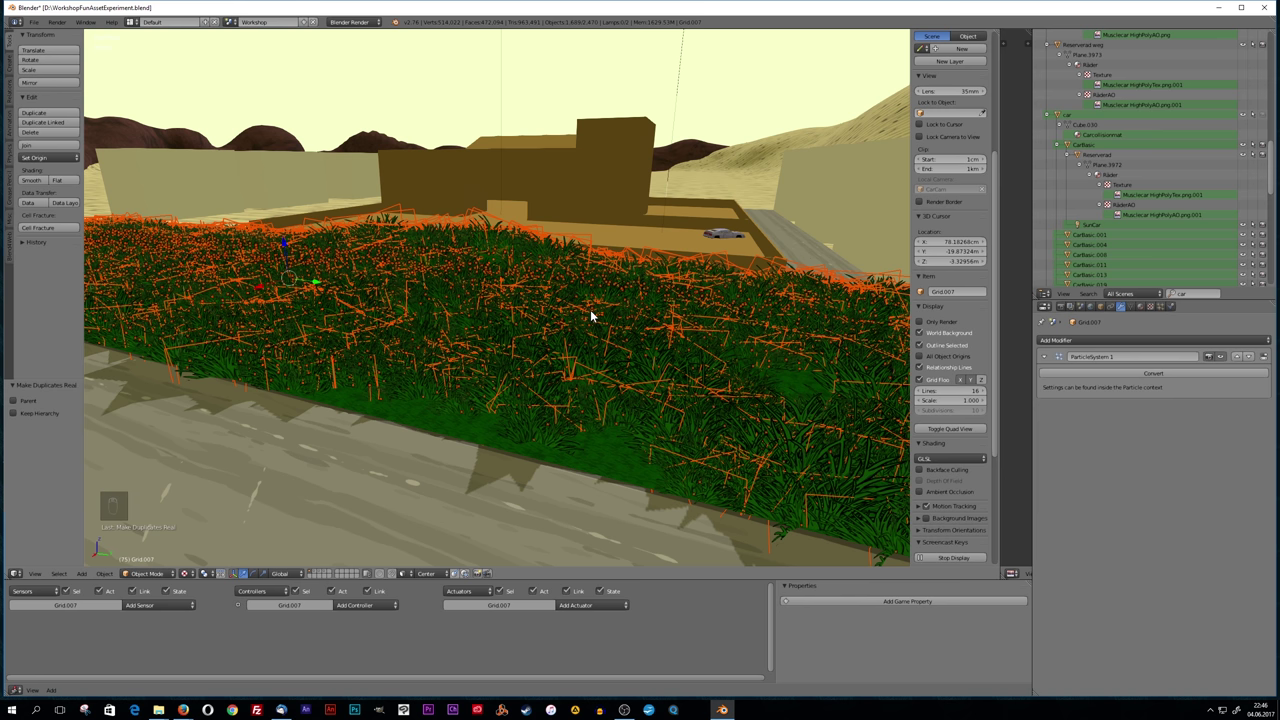
pyautogui.press('ctrl+j')
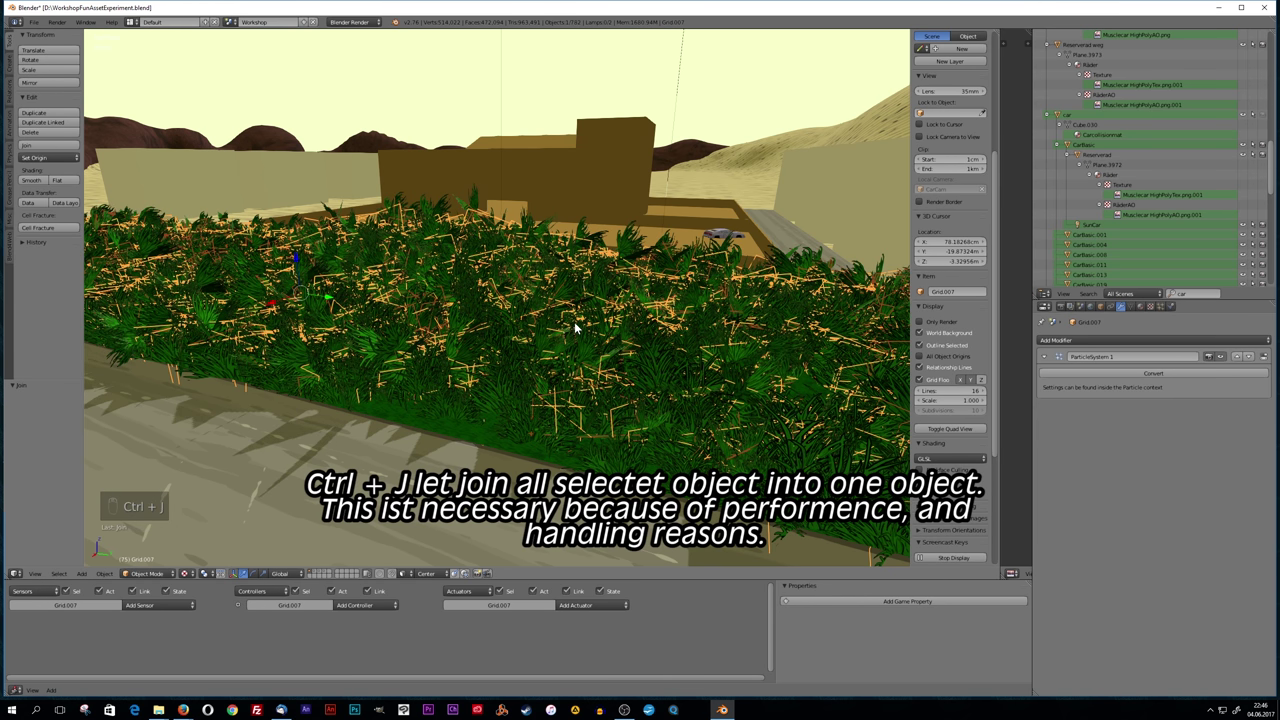
pyautogui.press('g')
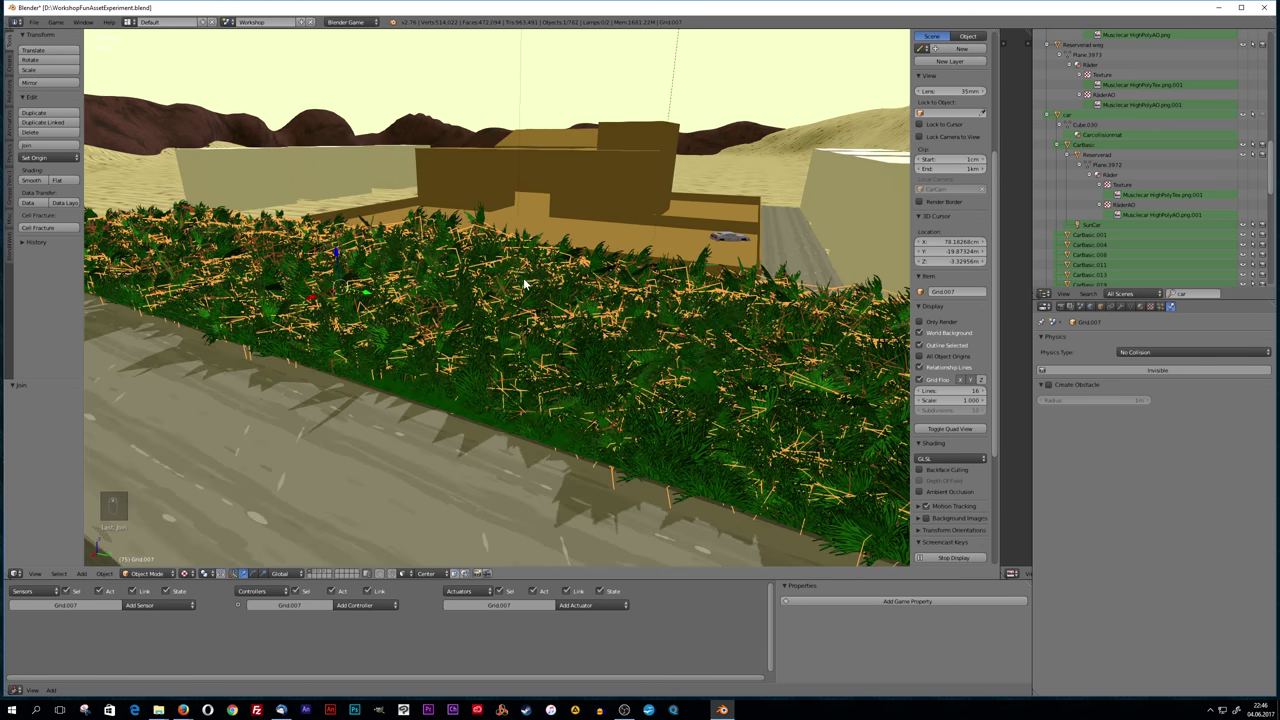
pyautogui.press('g')
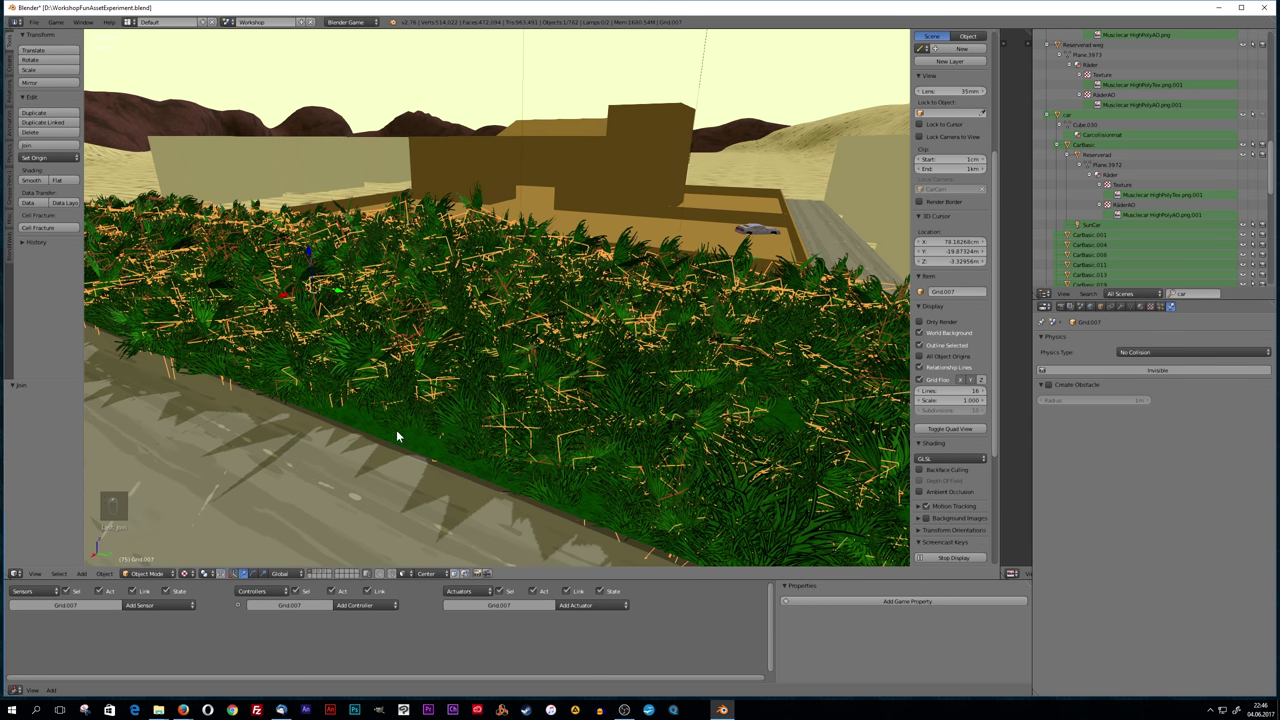
pyautogui.moveTo(354, 488); pyautogui.dragTo(411, 336)
pyautogui.moveTo(411, 336); pyautogui.dragTo(478, 334)
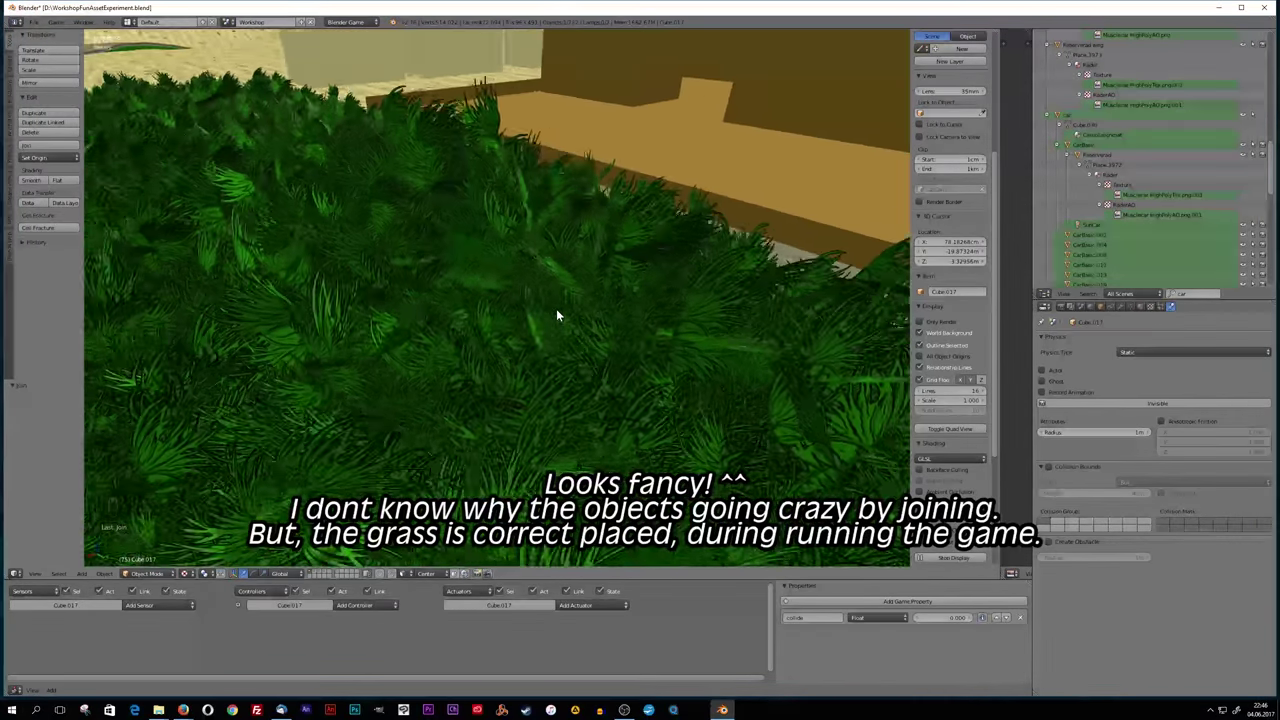
pyautogui.middleClick(609, 399)
pyautogui.moveTo(603, 392); pyautogui.dragTo(616, 389)
pyautogui.moveTo(627, 389); pyautogui.dragTo(671, 390)
pyautogui.moveTo(714, 392); pyautogui.dragTo(735, 395)
pyautogui.middleClick(770, 401)
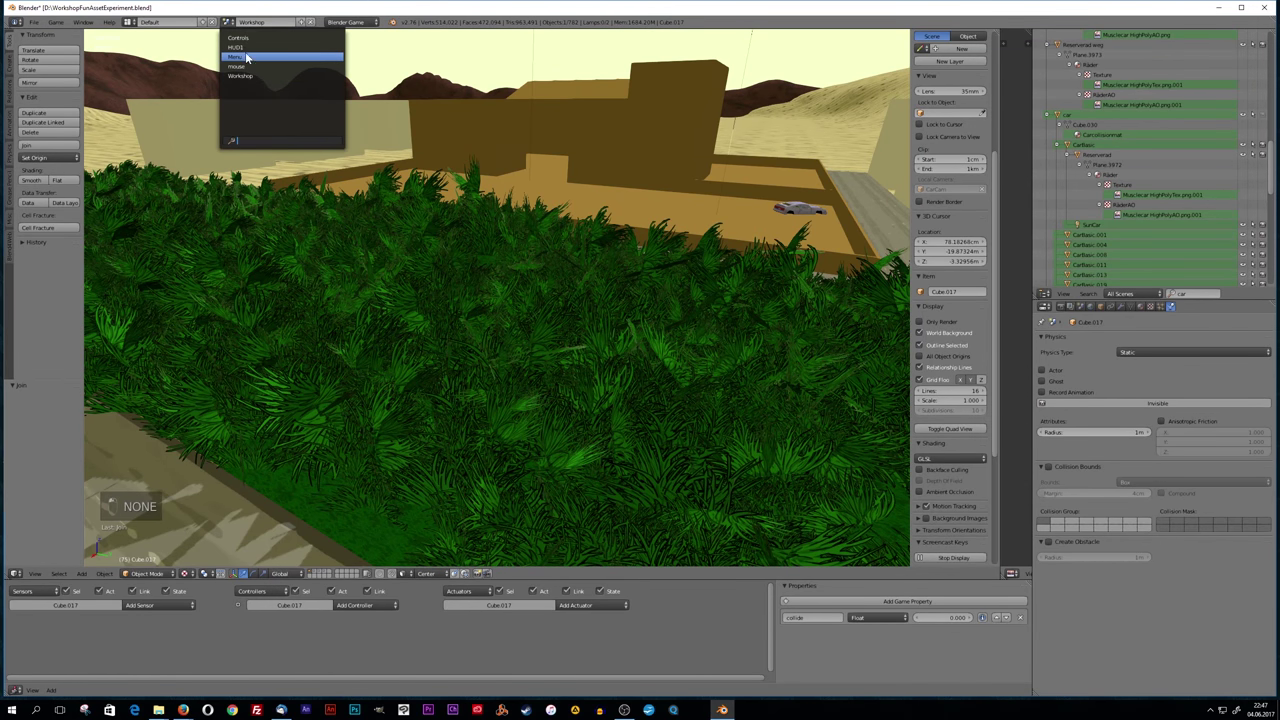
pyautogui.press('KP_0')
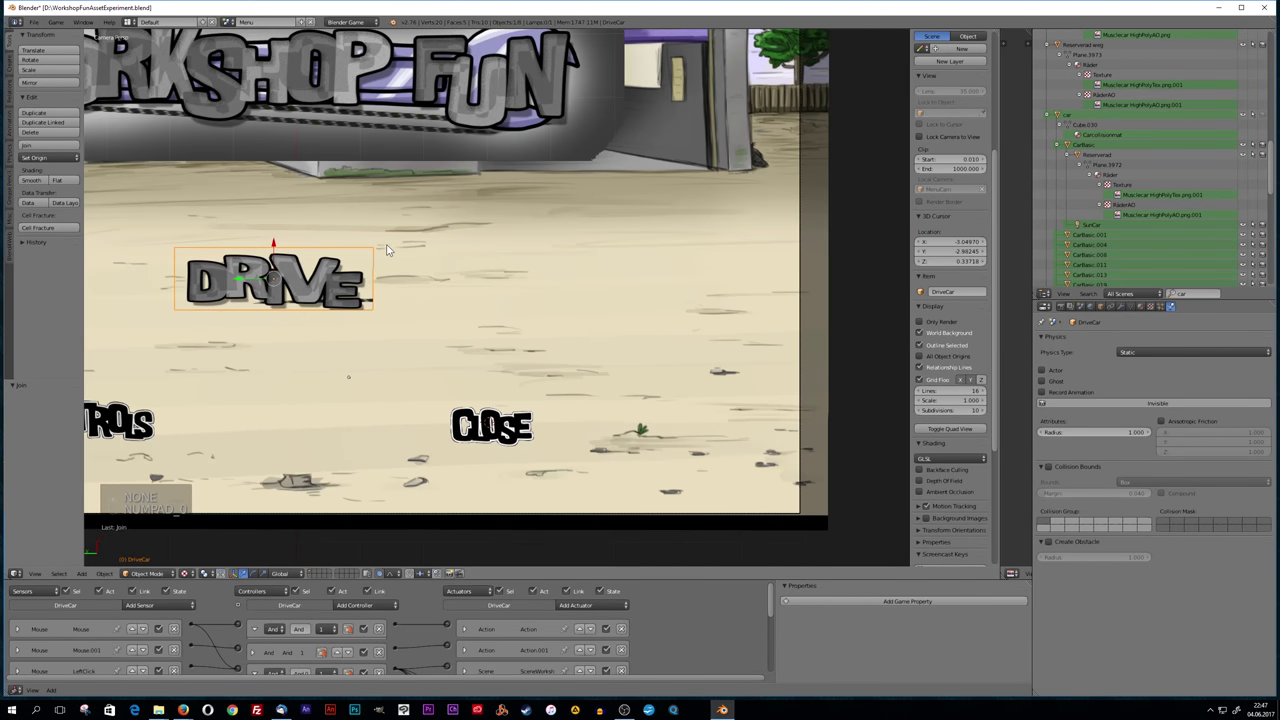
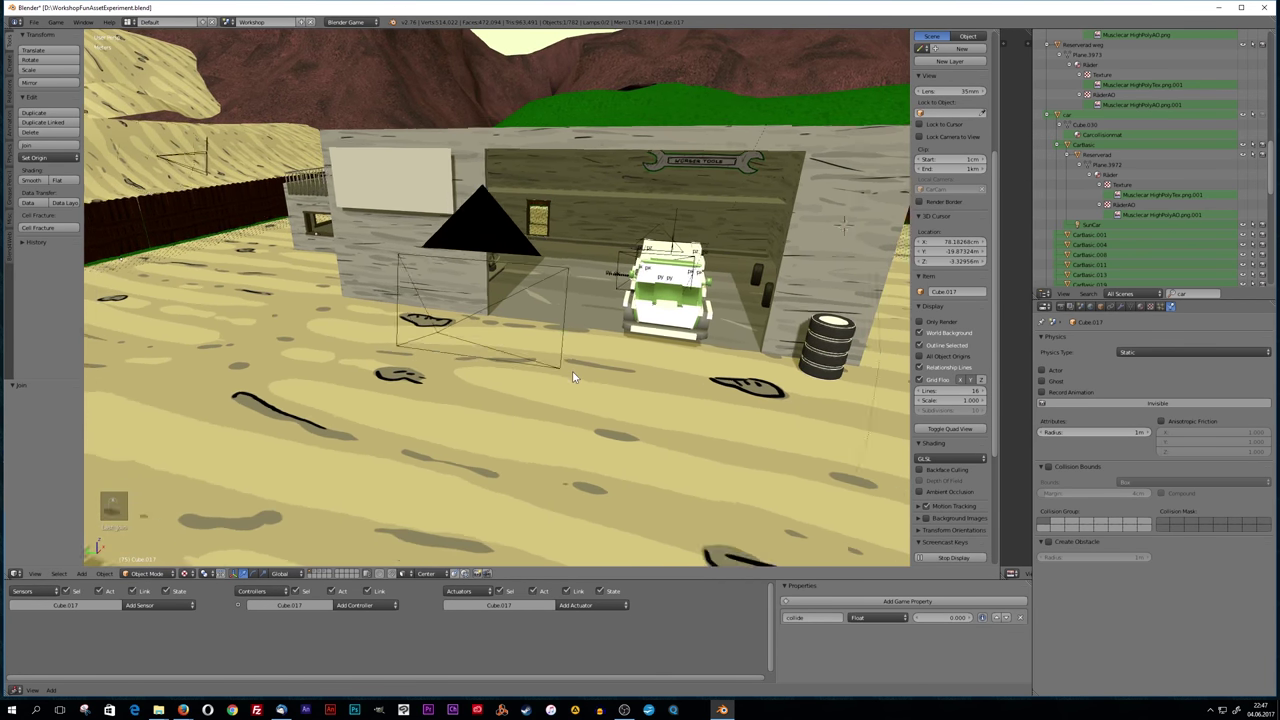
pyautogui.middleClick(586, 388)
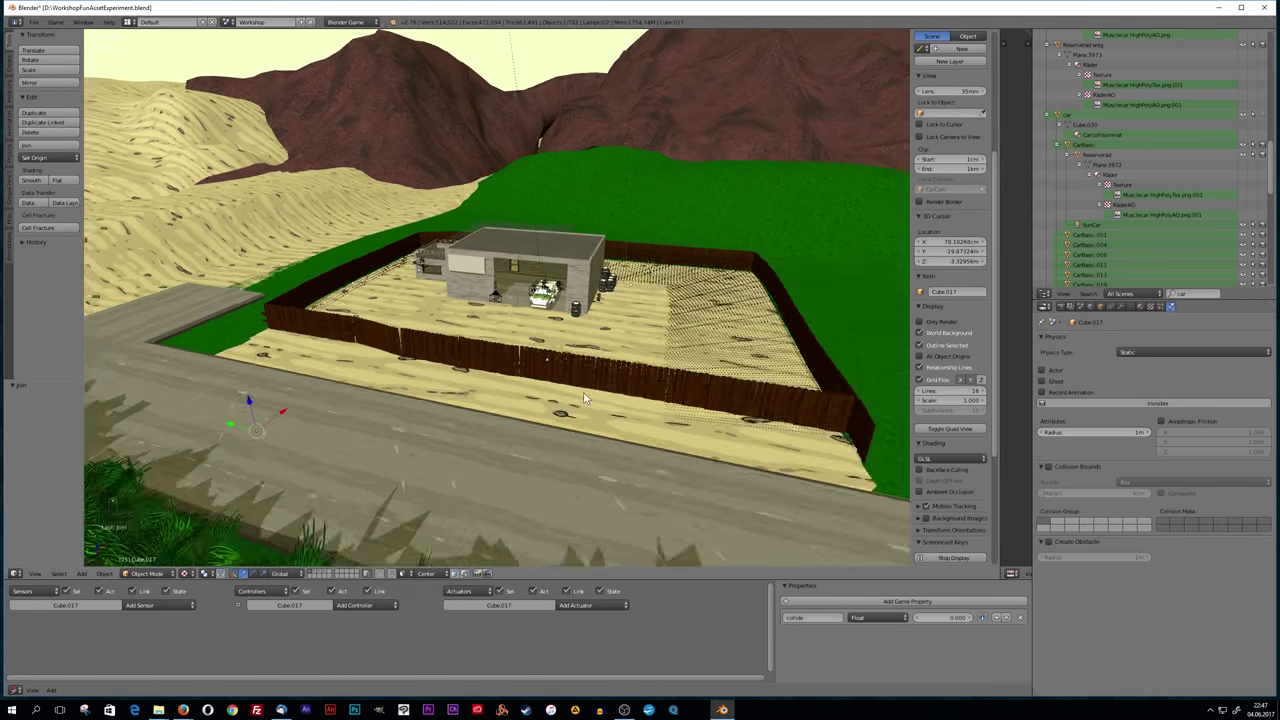
pyautogui.middleClick(590, 397)
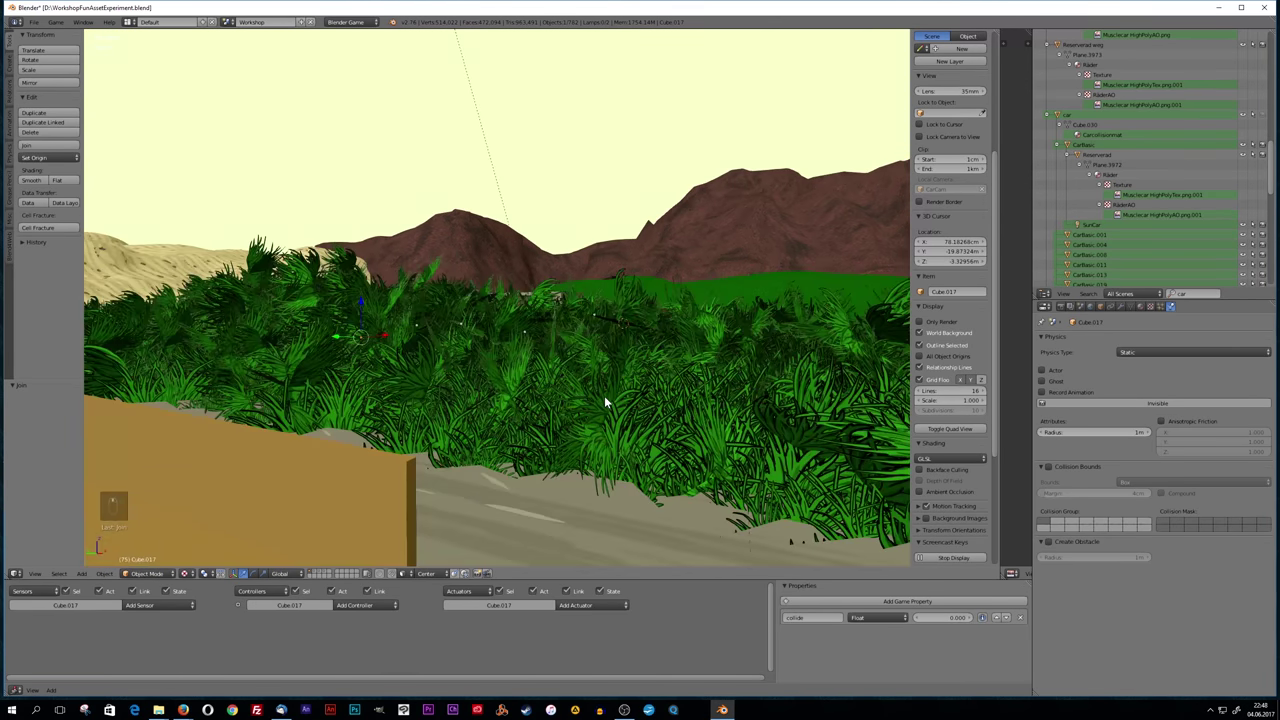
pyautogui.moveTo(627, 432); pyautogui.dragTo(599, 325)
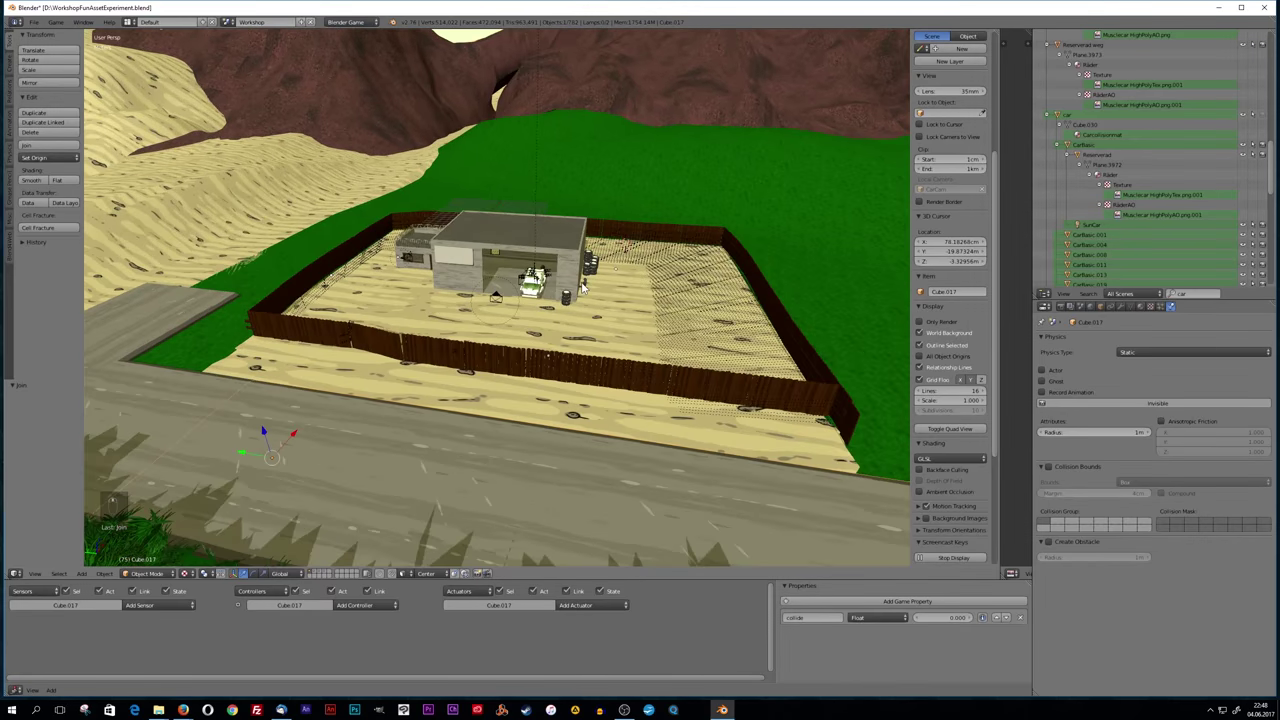
pyautogui.middleClick(656, 318)
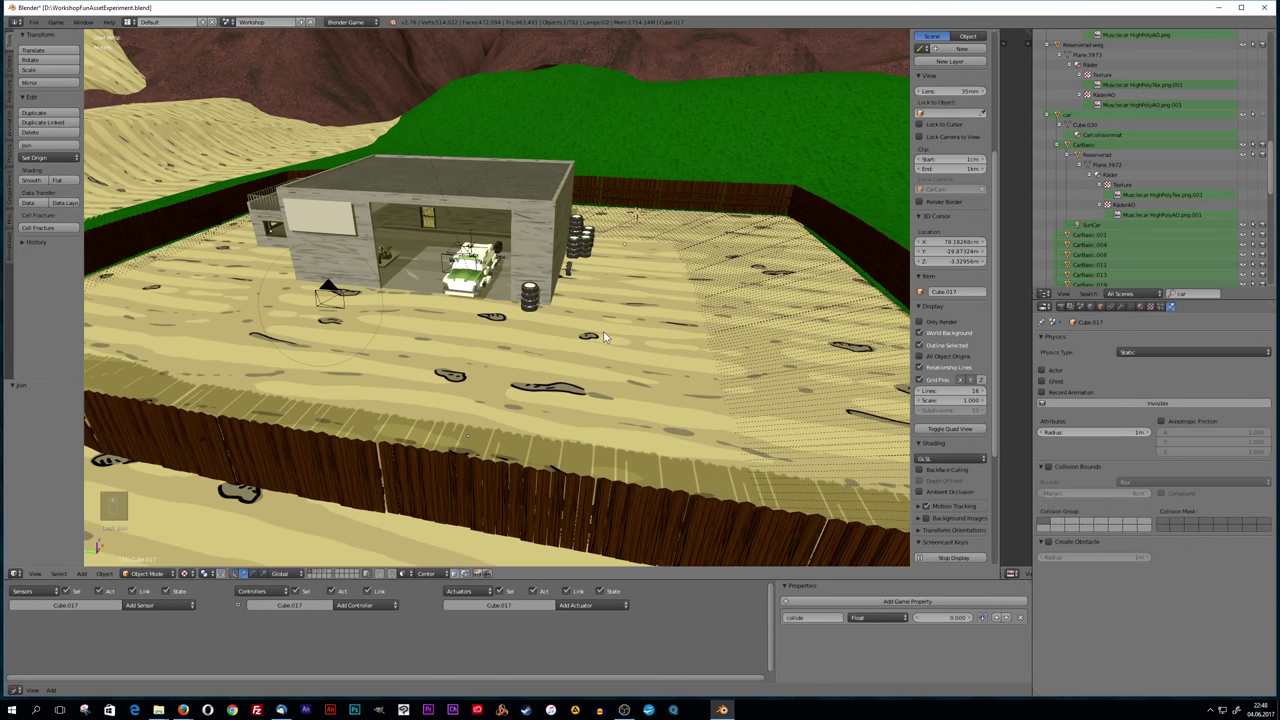